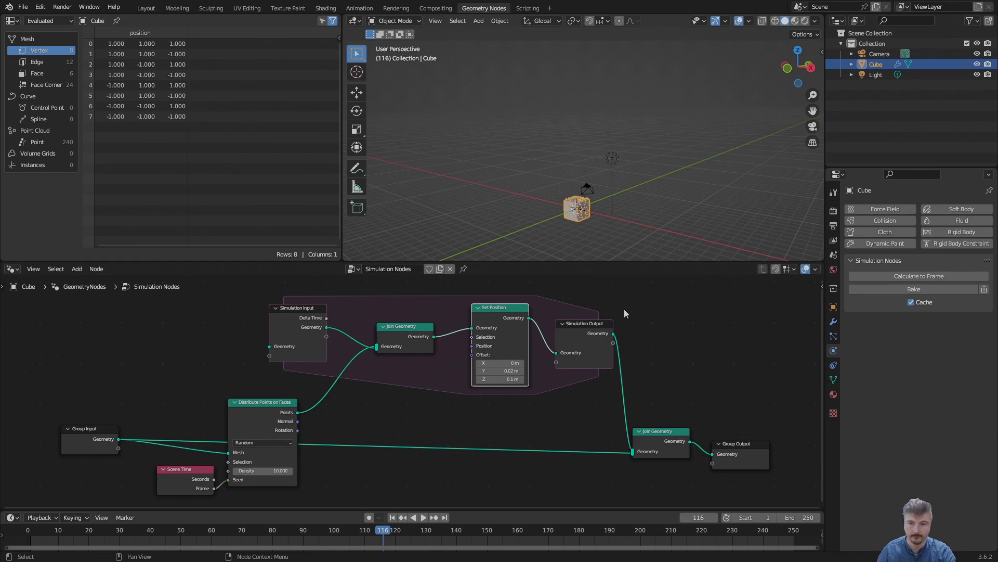
Step: Play and pause the simulation, then inspect the Set Position and Join Geometry nodes
click(606, 212)
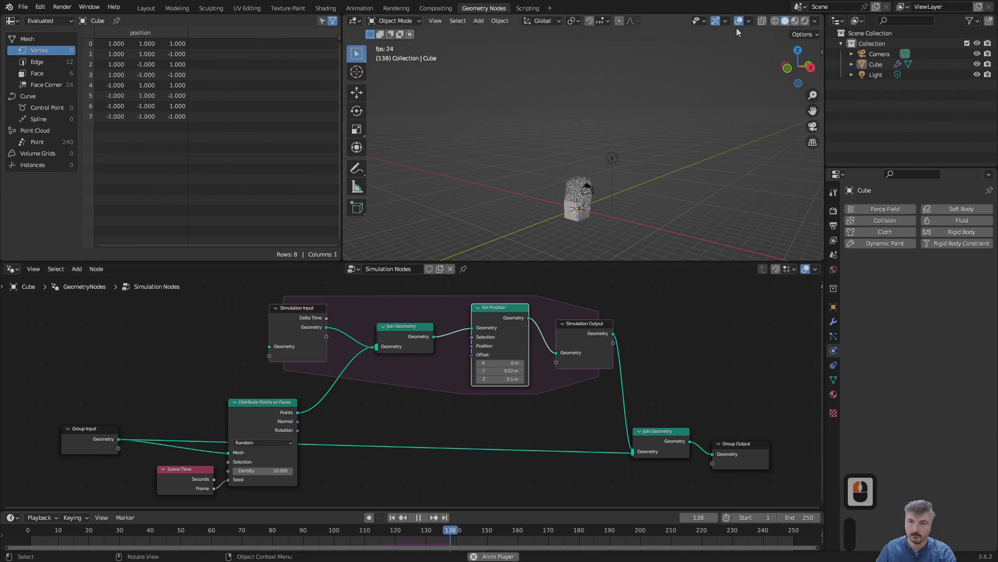
click(589, 202)
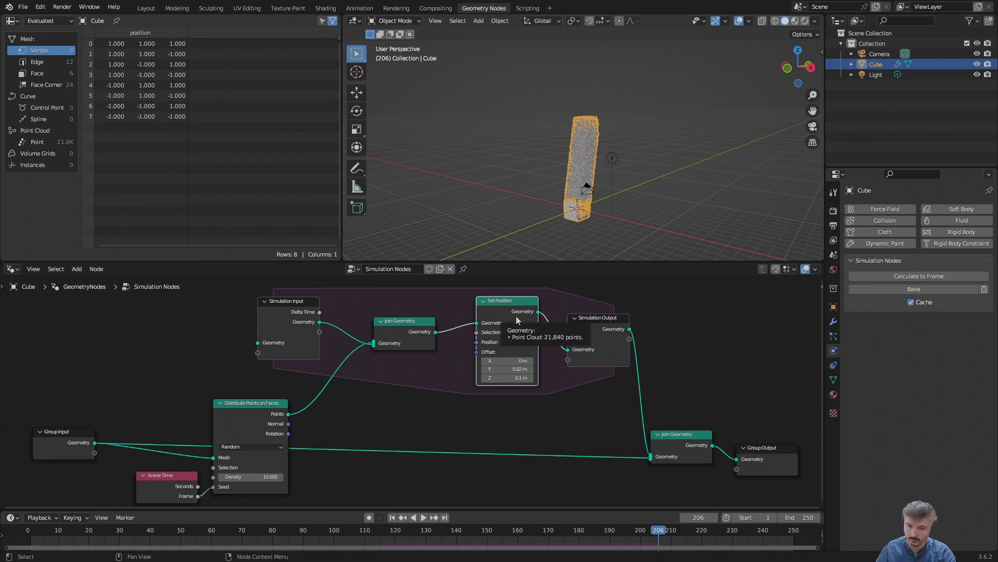
drag(243, 424, 375, 392)
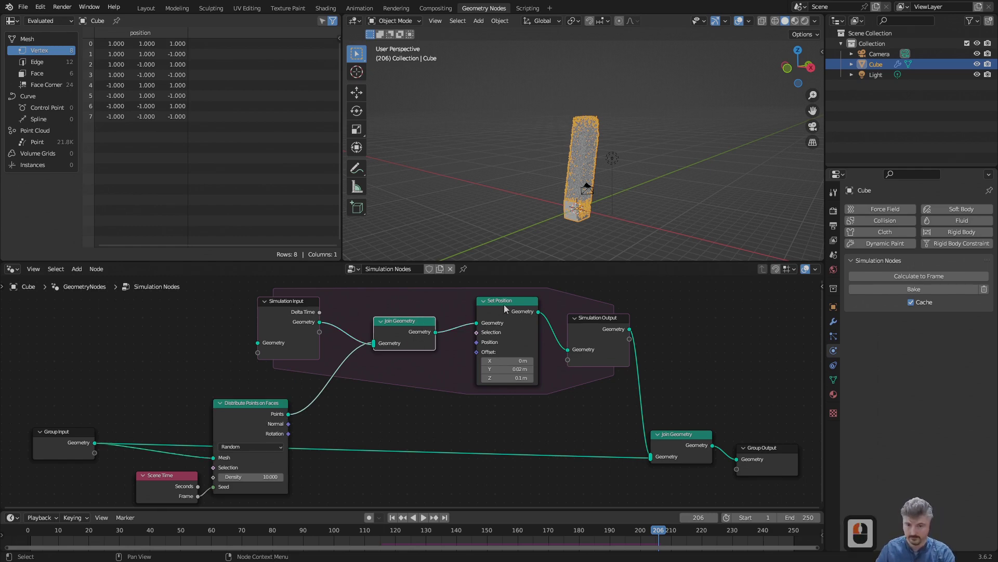
click(508, 310)
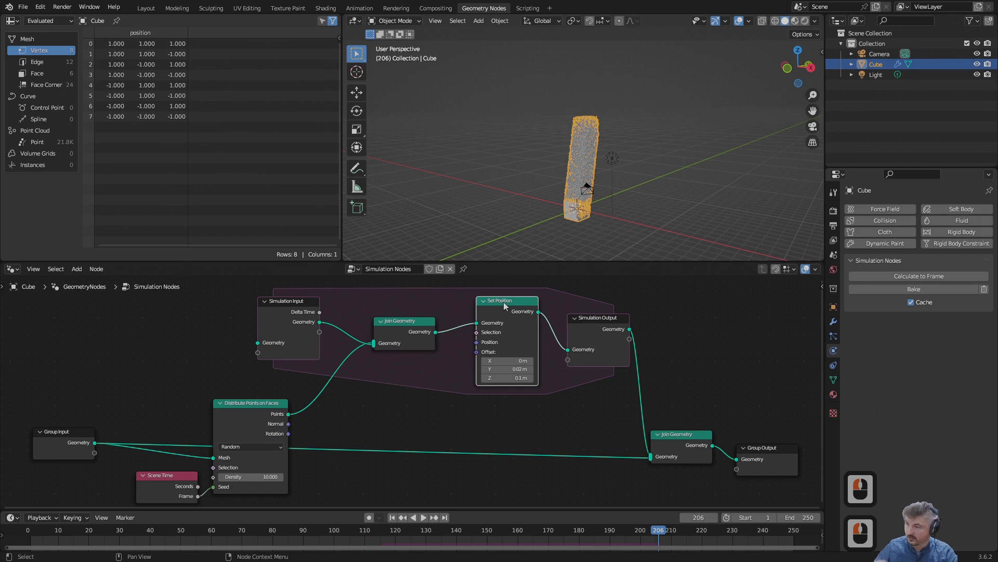
click(607, 332)
click(686, 445)
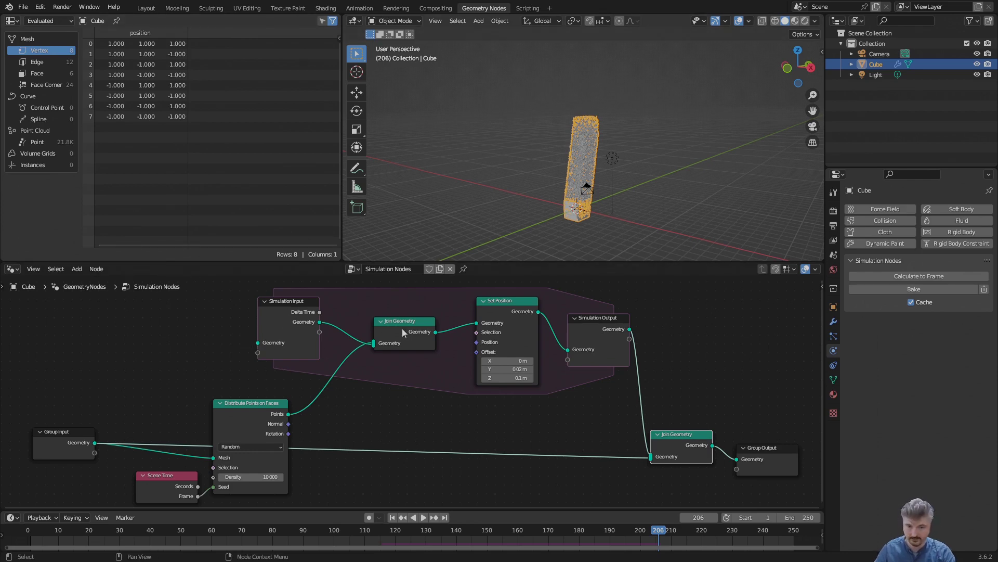
drag(406, 332, 254, 429)
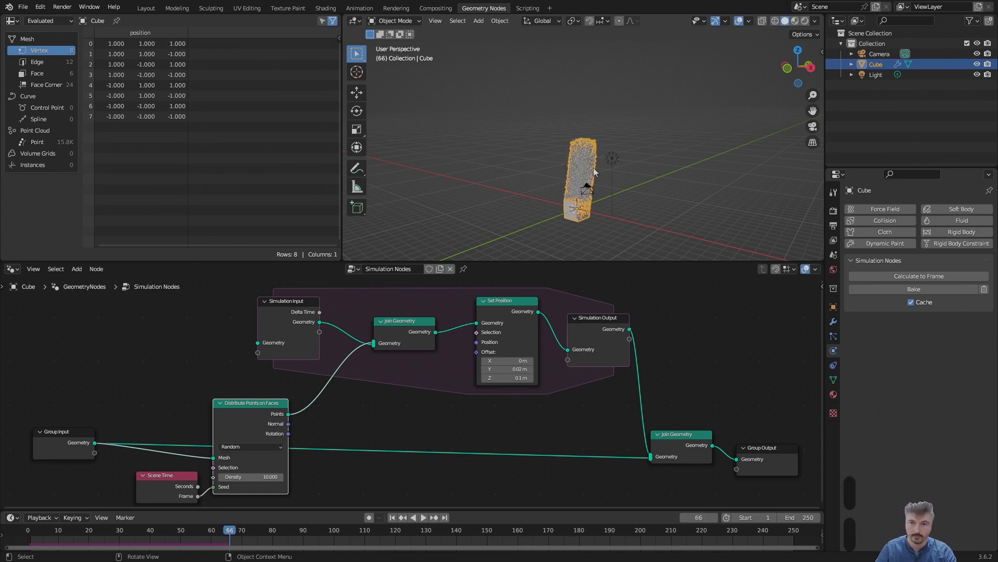
Step: Wire Set Position's Offset to a new group Offset input and replay to see the slanted column
middle_click(599, 186)
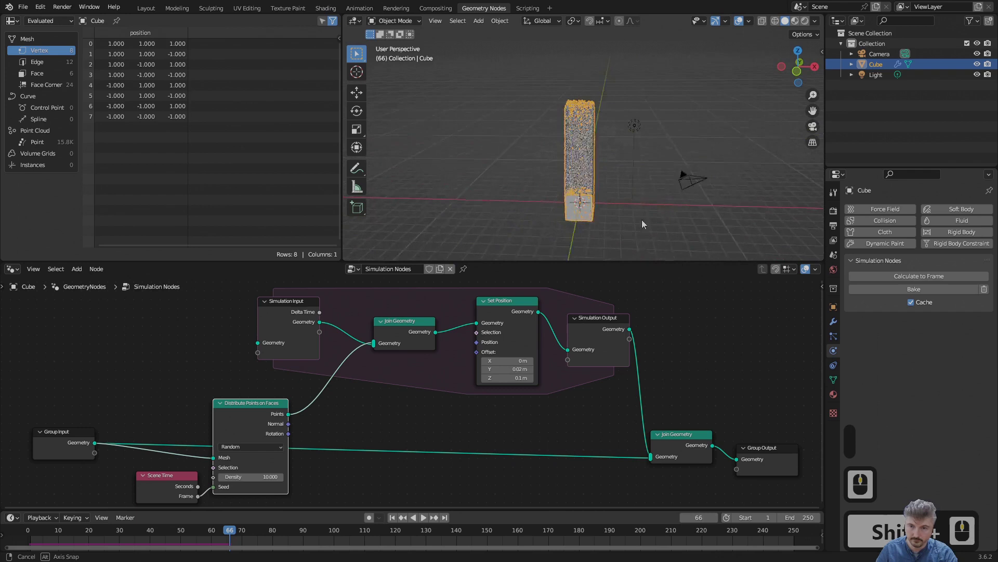
middle_click(625, 206)
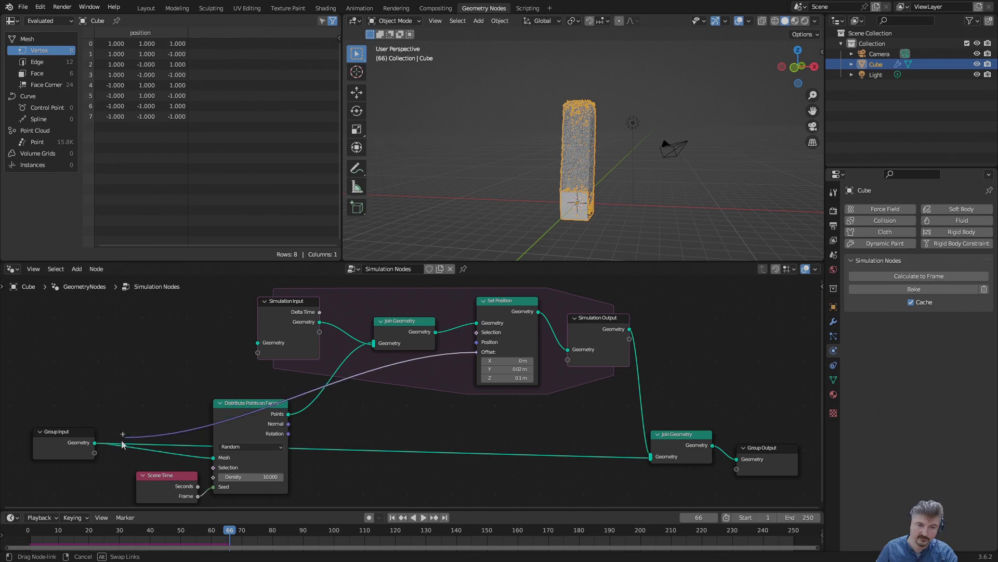
click(97, 456)
click(63, 444)
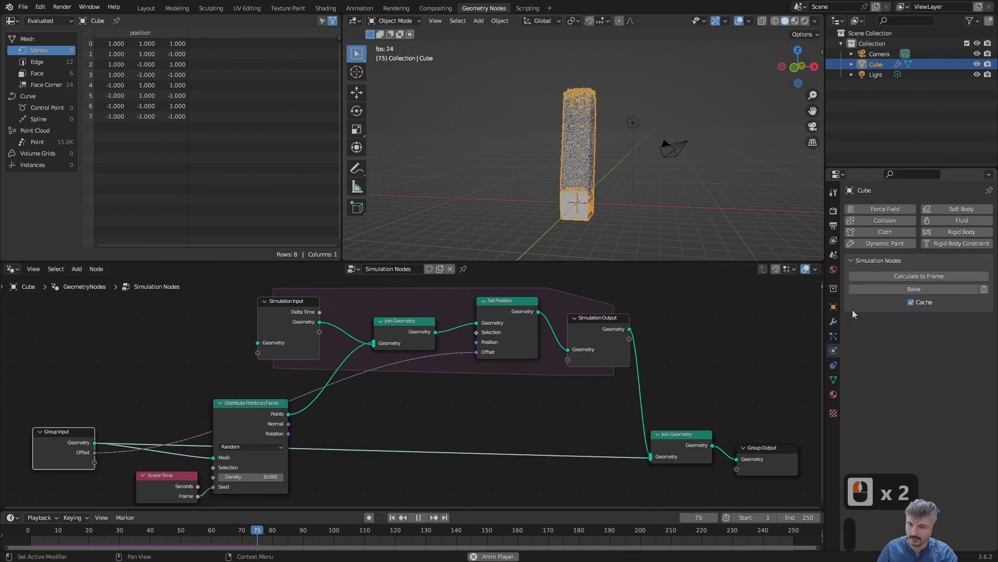
click(835, 327)
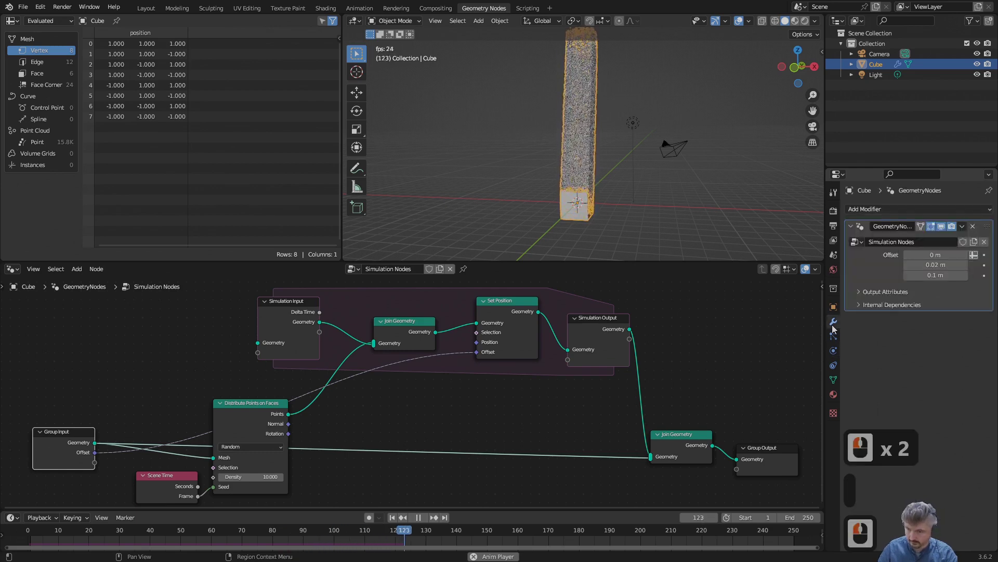
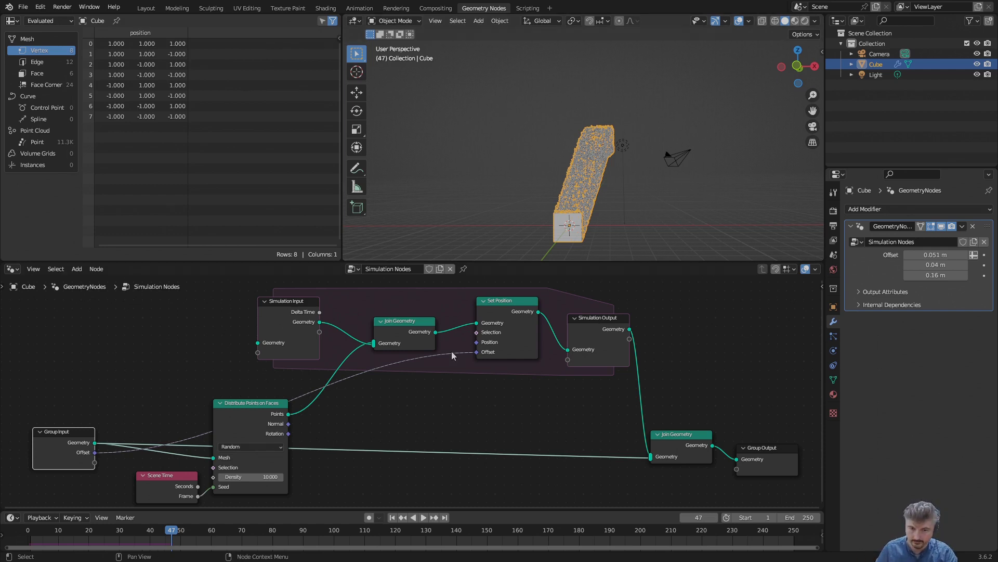
drag(503, 391, 165, 421)
click(556, 290)
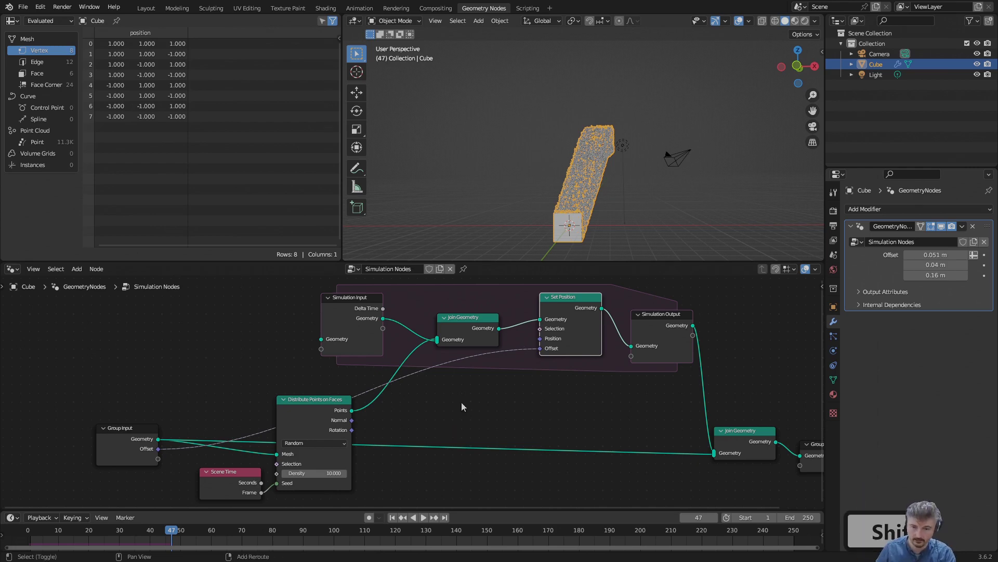
Step: Insert a Vector Math Add node onto the offset link before Set Position
key(a)
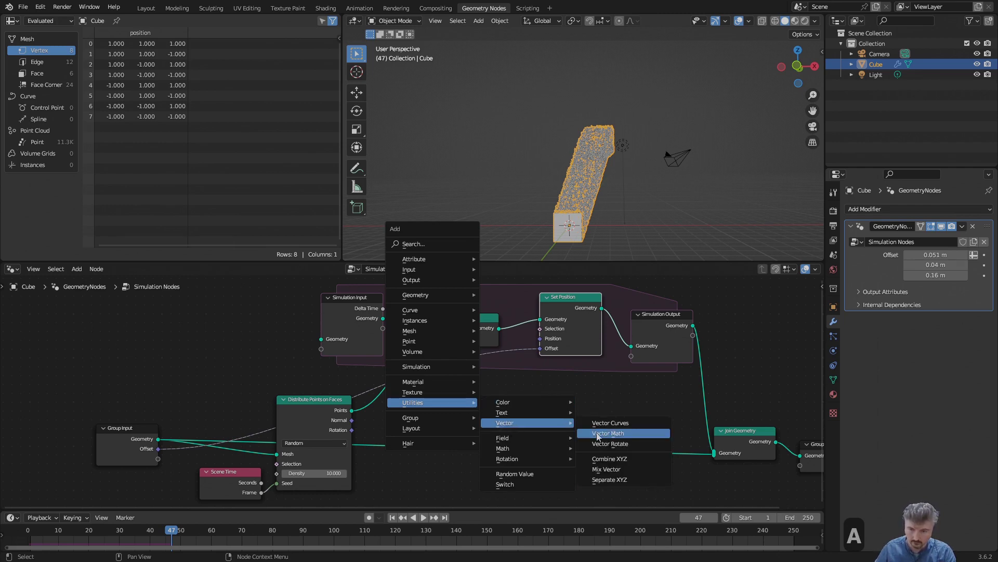
click(597, 428)
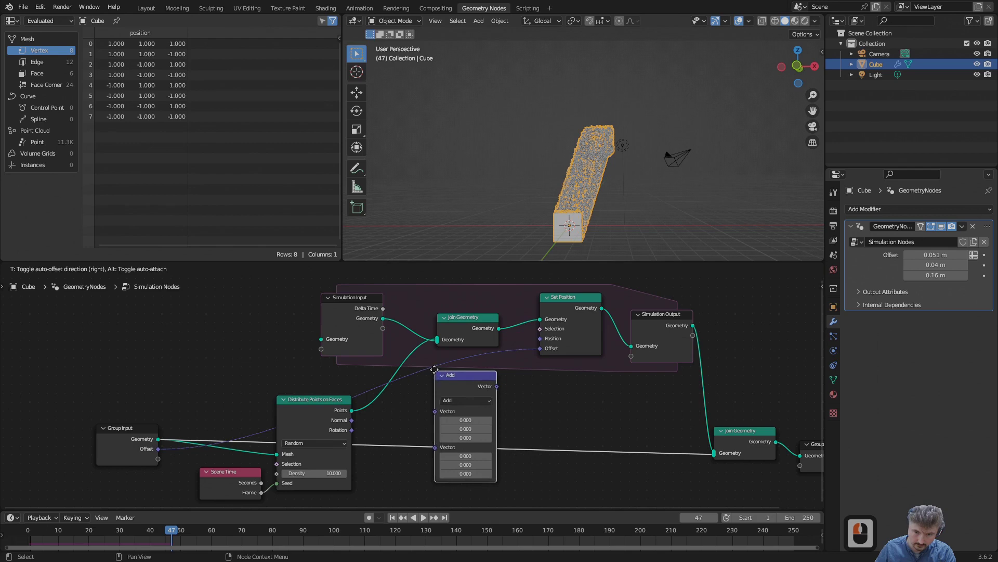
click(448, 359)
click(495, 364)
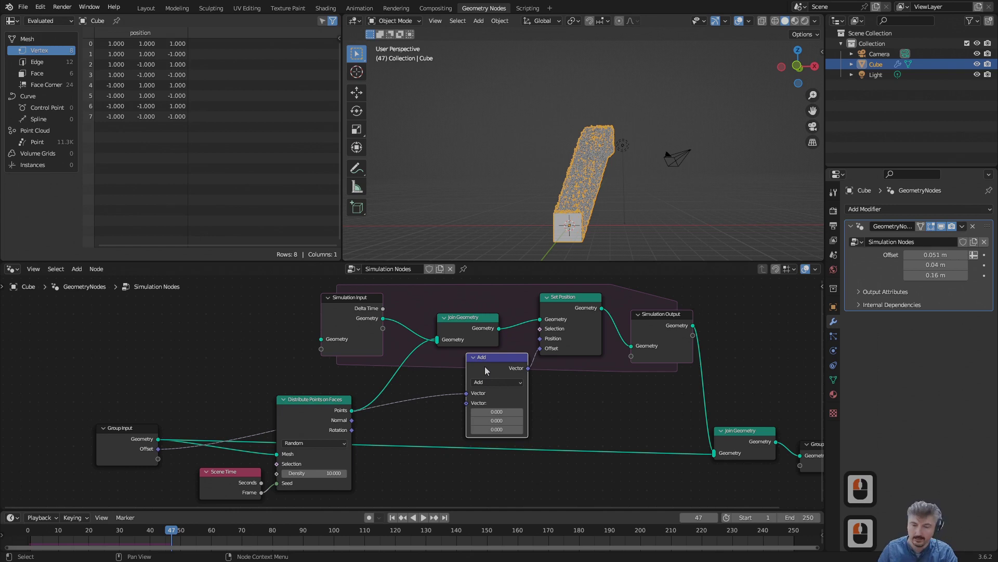
middle_click(472, 391)
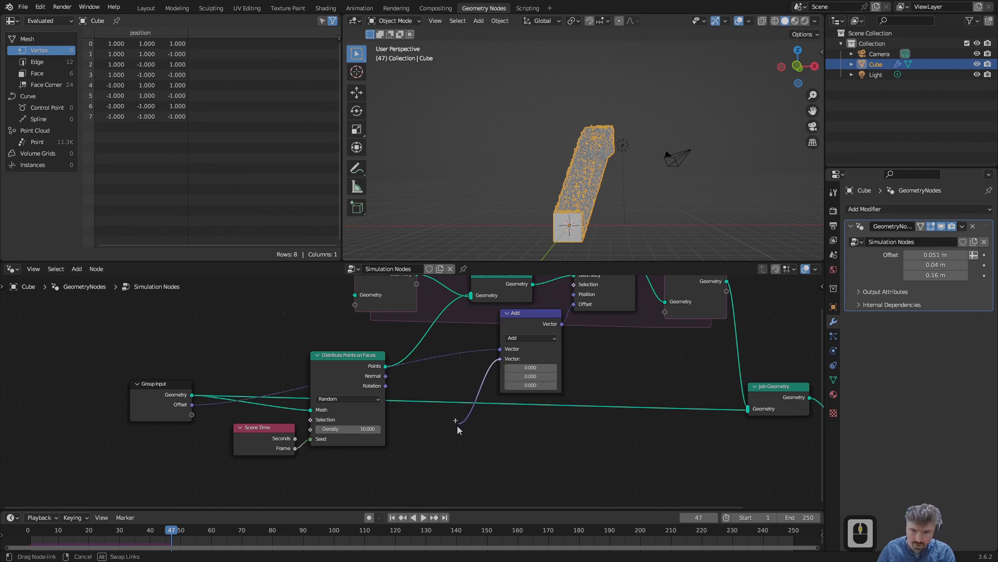
Step: Feed the Add node's second vector from a new Noise Texture's Color output
click(443, 438)
text(noise)
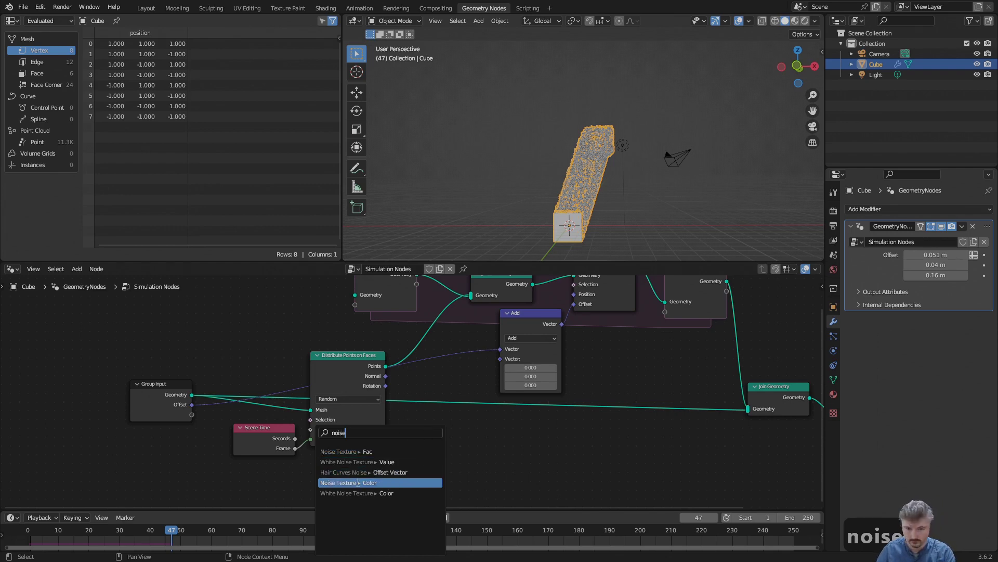
click(358, 478)
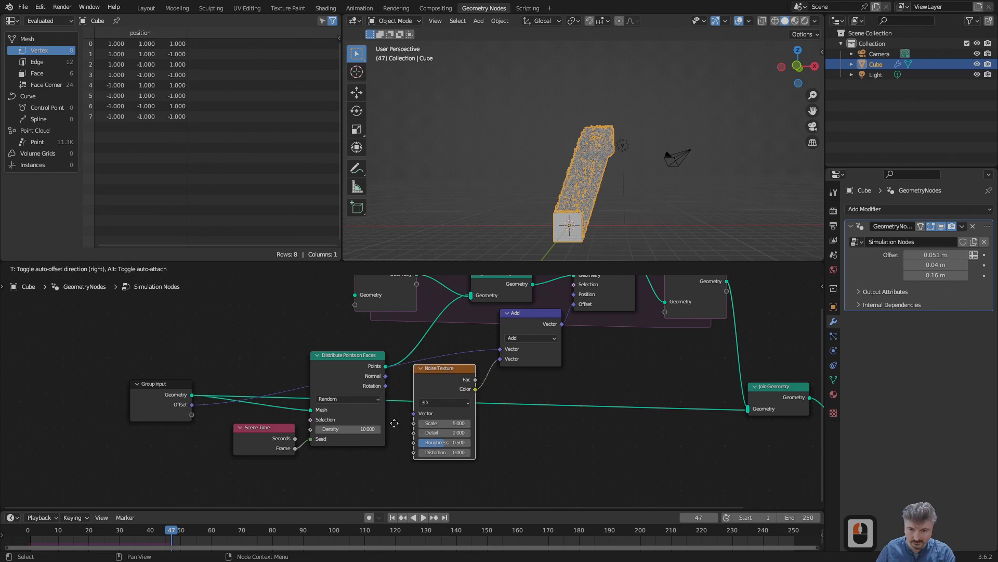
click(399, 428)
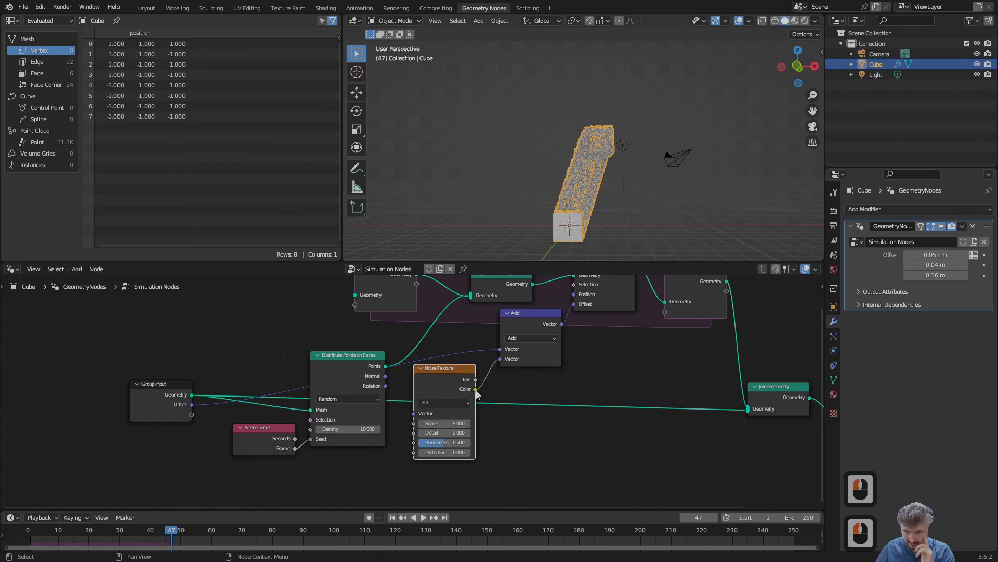
drag(509, 360, 446, 372)
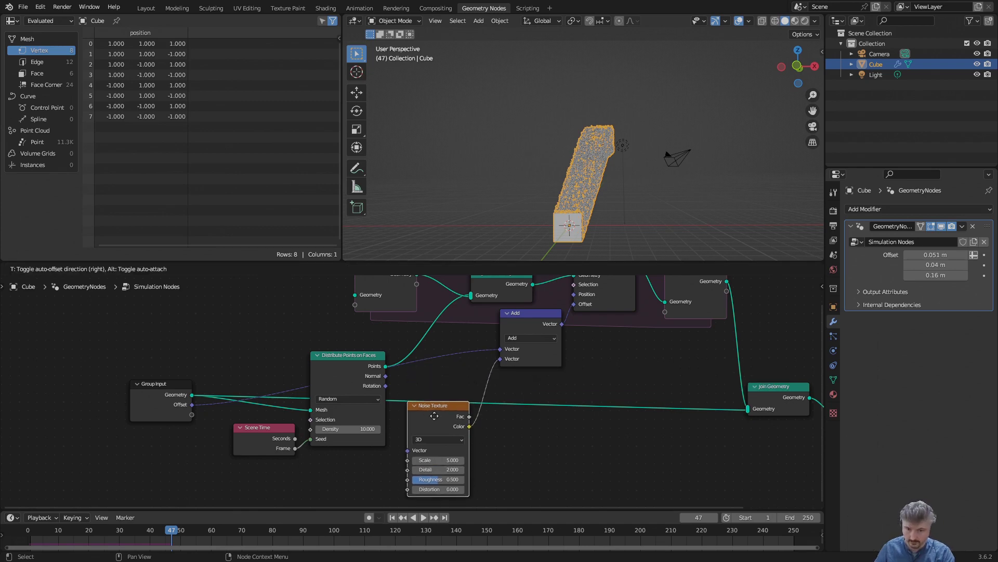
click(436, 424)
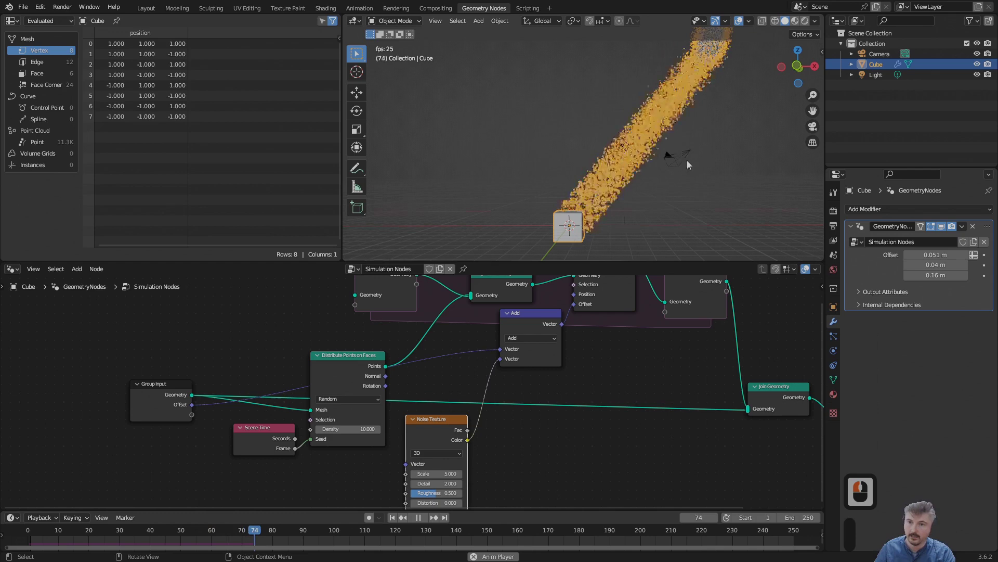
middle_click(599, 207)
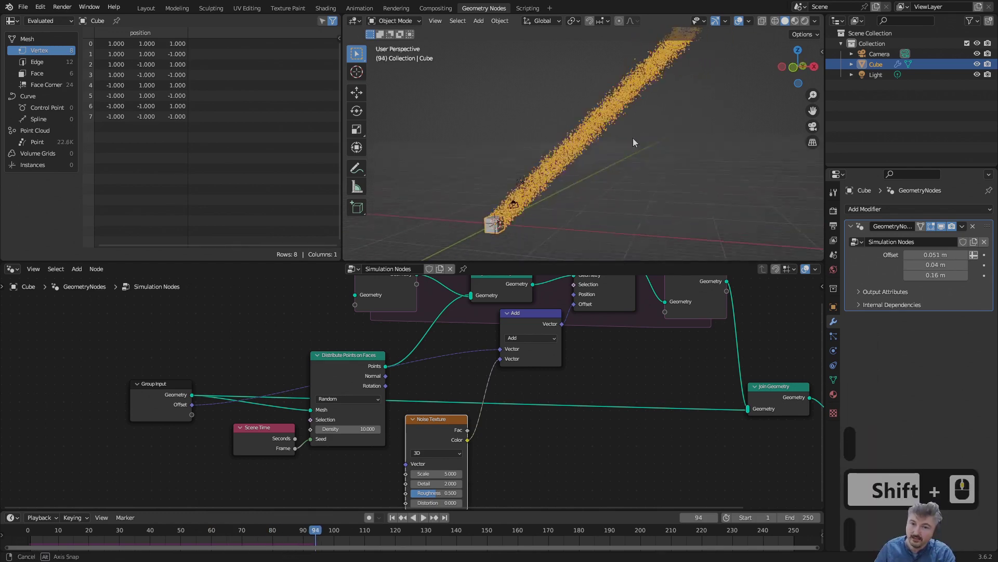
middle_click(657, 131)
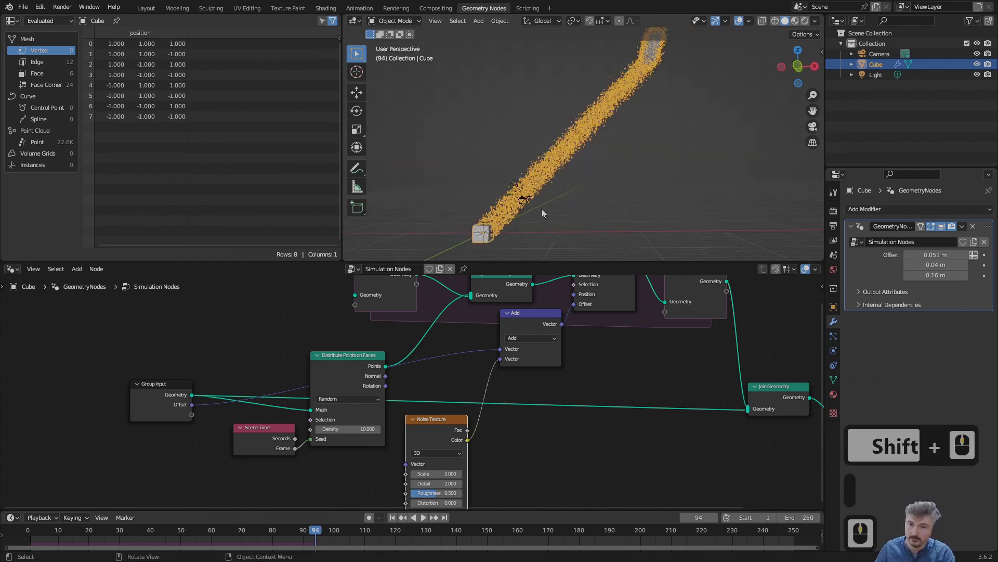
drag(504, 189, 435, 432)
drag(418, 424, 559, 235)
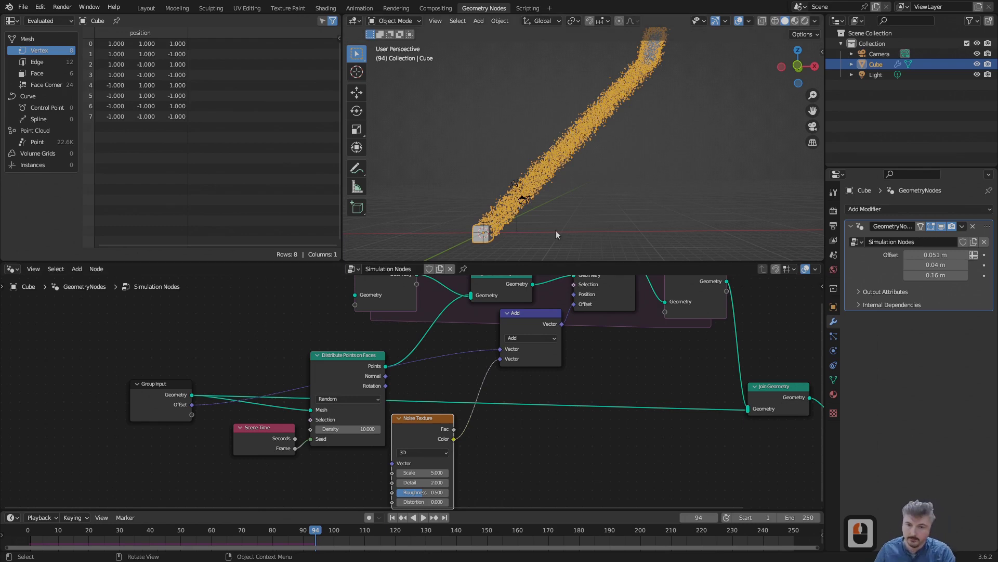
middle_click(532, 245)
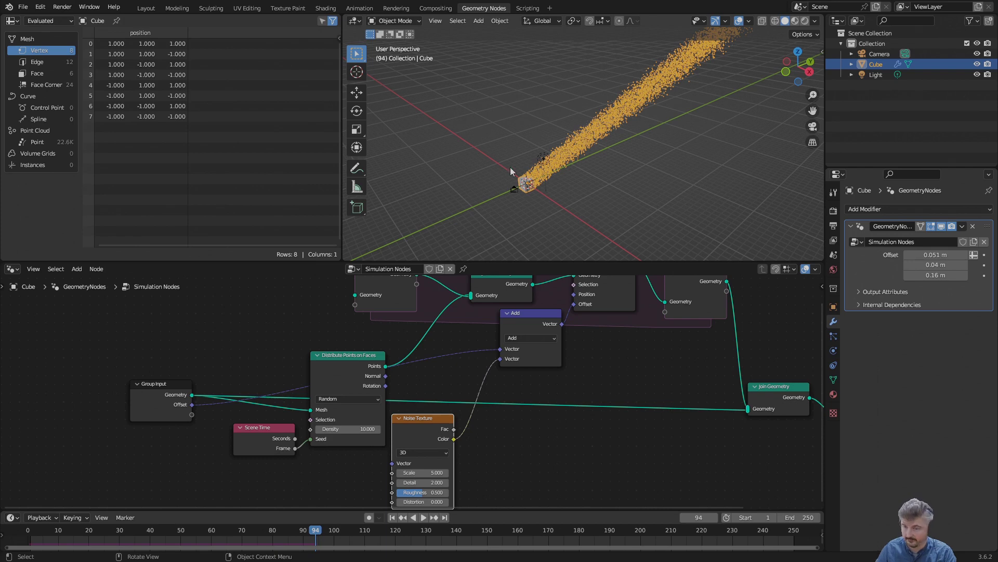
drag(570, 164, 537, 199)
middle_click(553, 187)
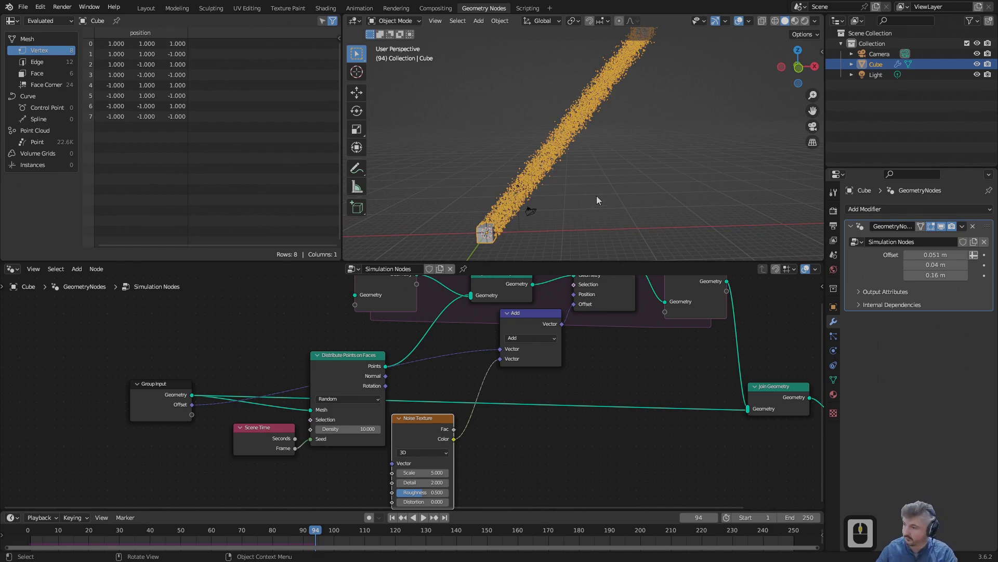
middle_click(532, 437)
Step: Duplicate the Add node after the Noise colour and start setting its second vector to -0.5
click(462, 378)
key(g)
click(395, 418)
middle_click(529, 416)
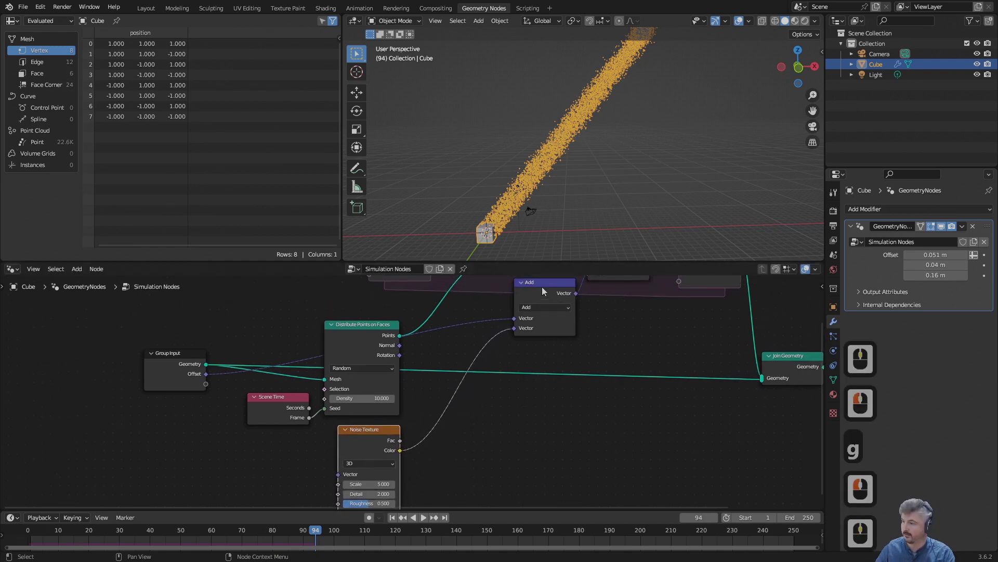
click(546, 290)
key(d)
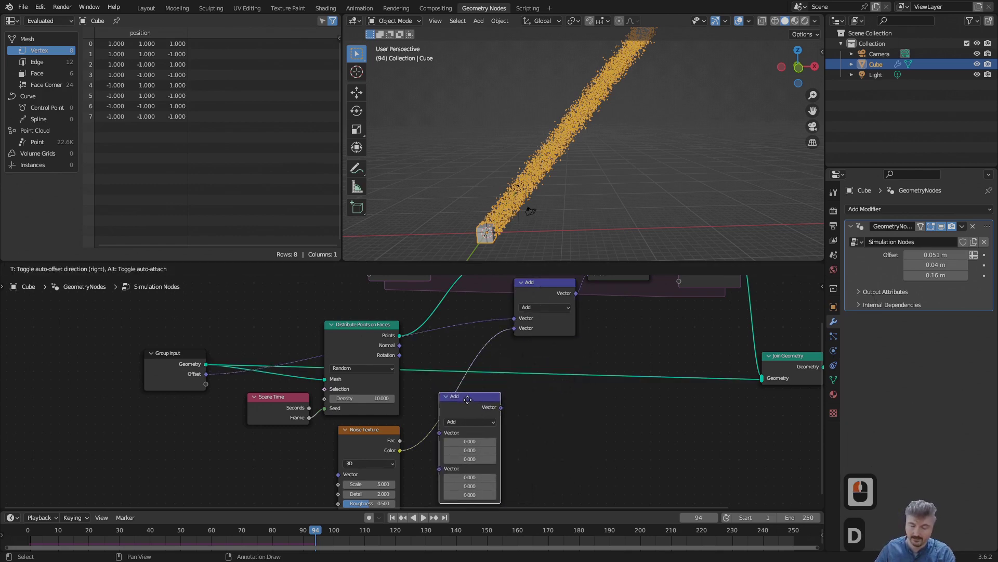
click(471, 402)
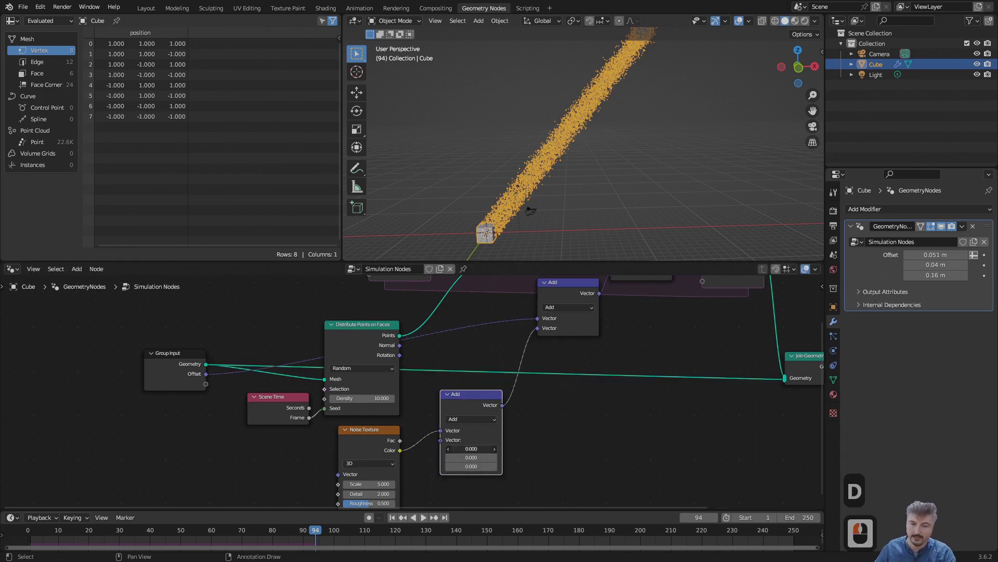
click(478, 453)
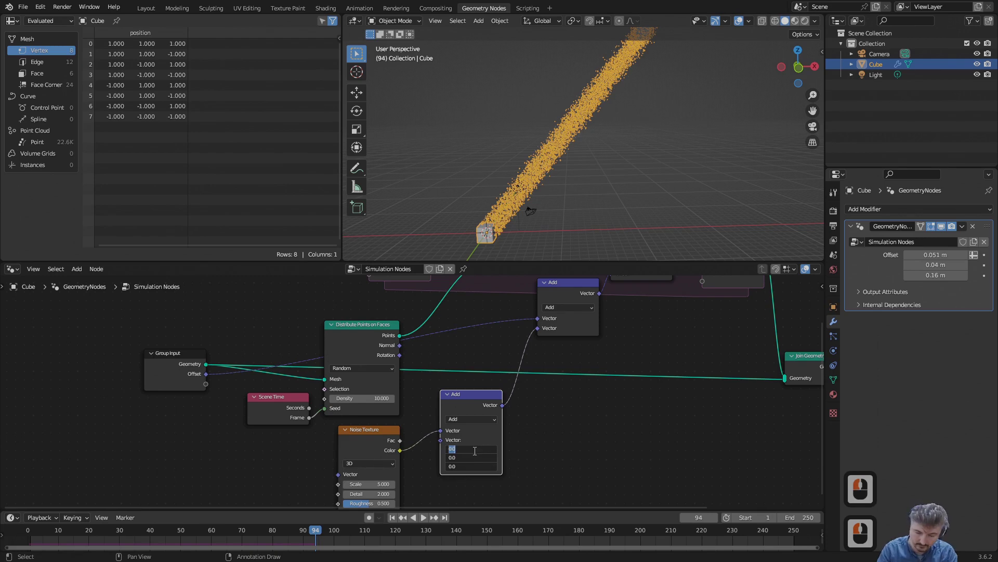
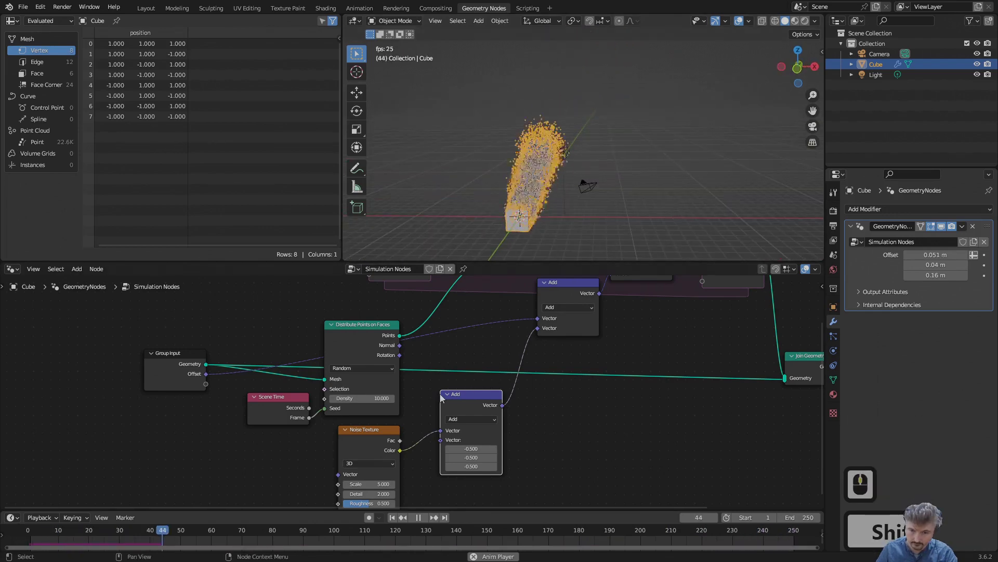
Step: Collapse the offset Add node and lower the Noise Texture scale from 5 toward 0.77, watching the plume
middle_click(447, 399)
click(448, 399)
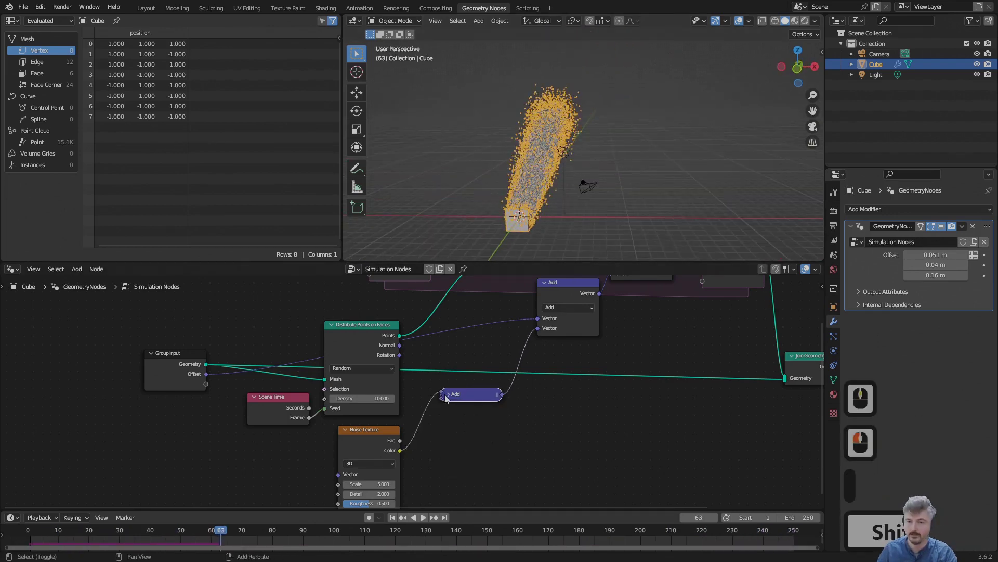
middle_click(482, 347)
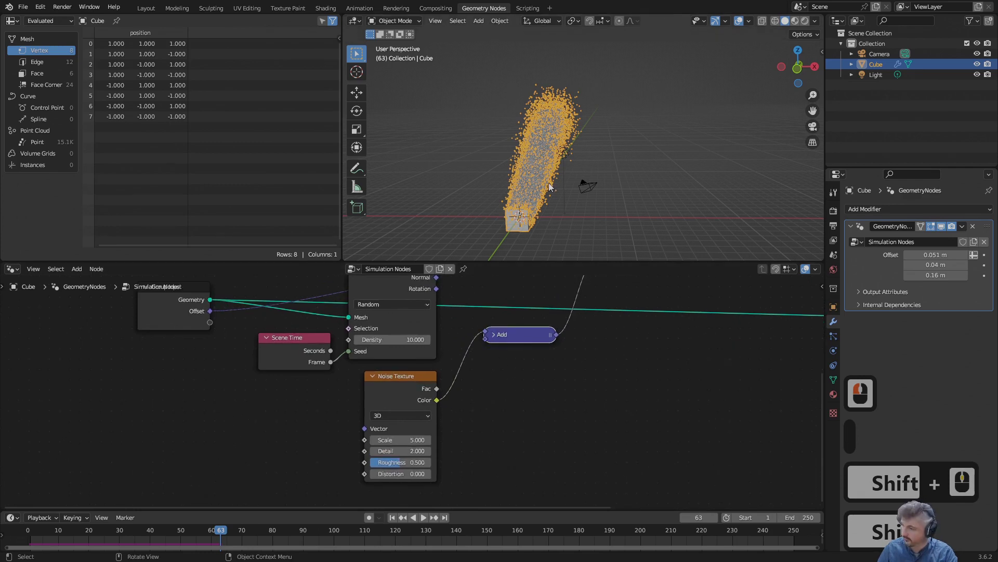
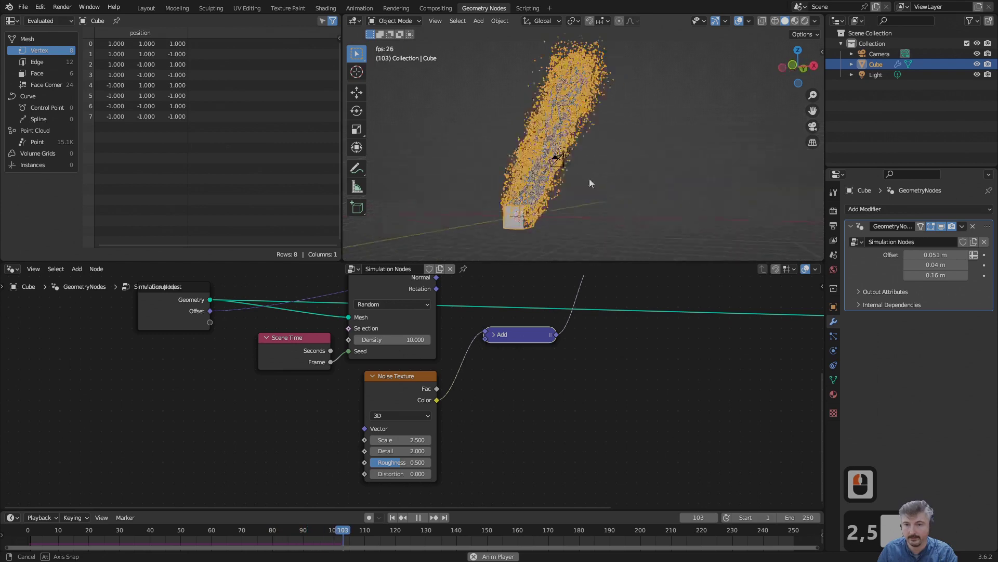
middle_click(608, 184)
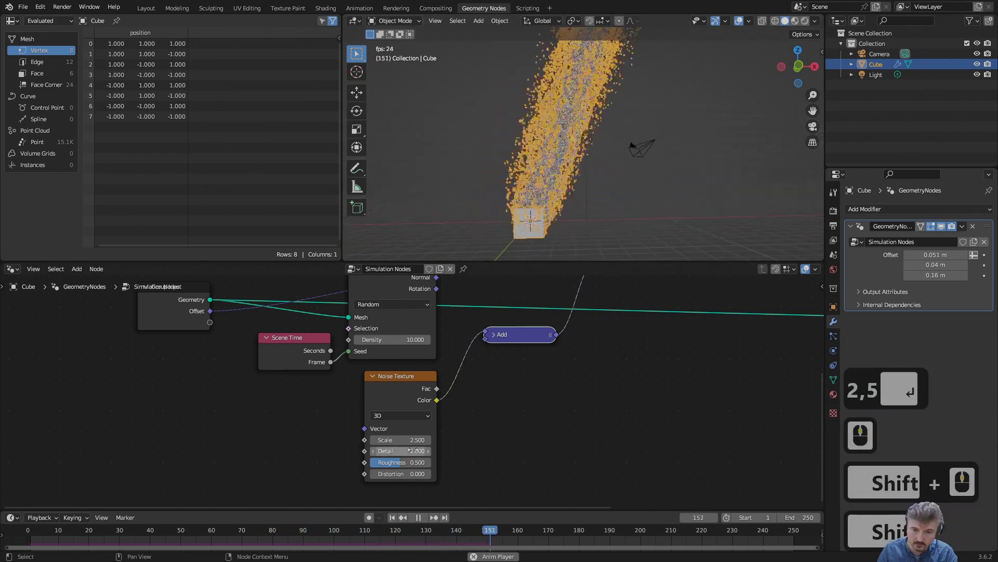
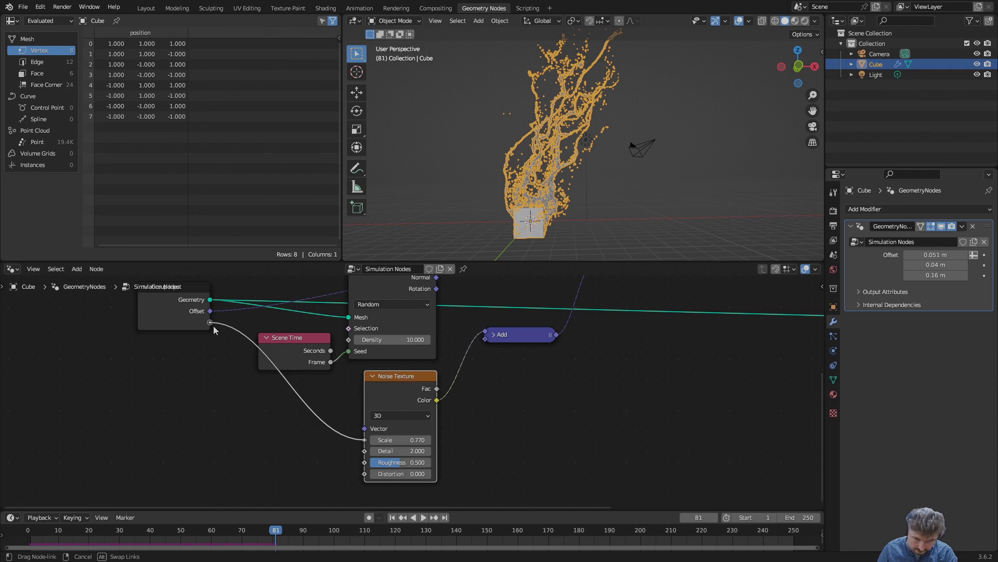
Step: Drive the Noise Texture Scale from a new group input and show the Group sidebar list
click(216, 330)
click(165, 309)
click(125, 368)
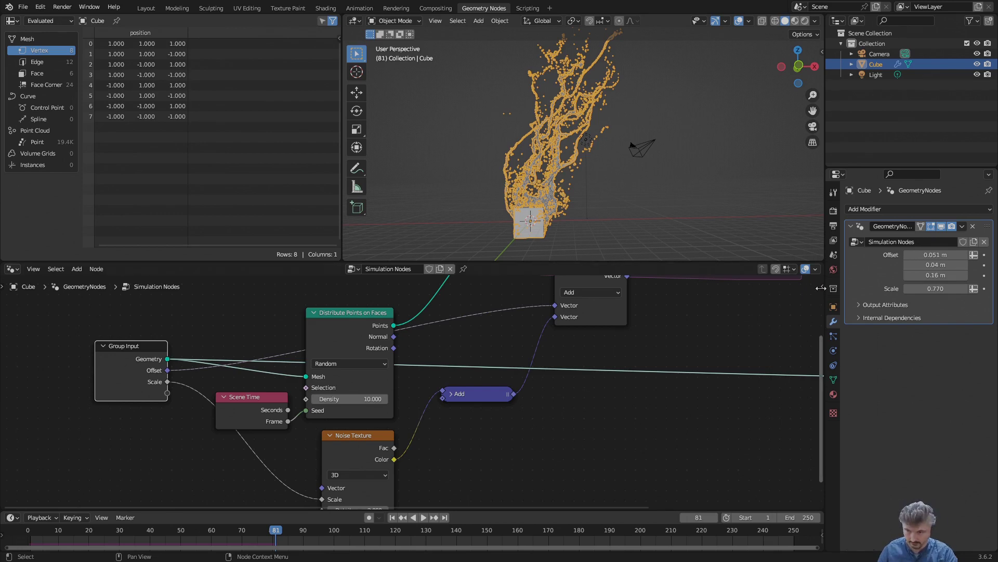
key(n)
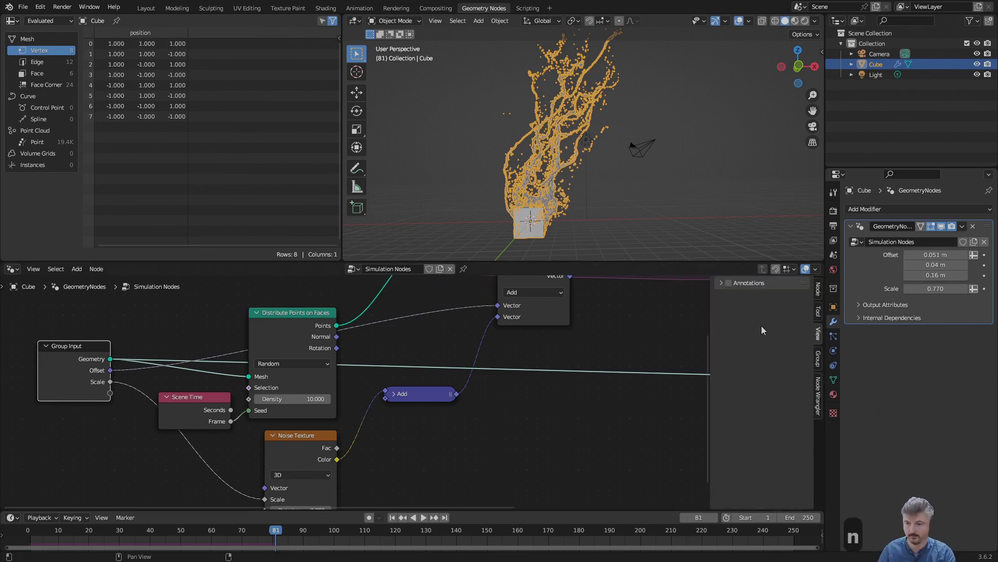
click(824, 363)
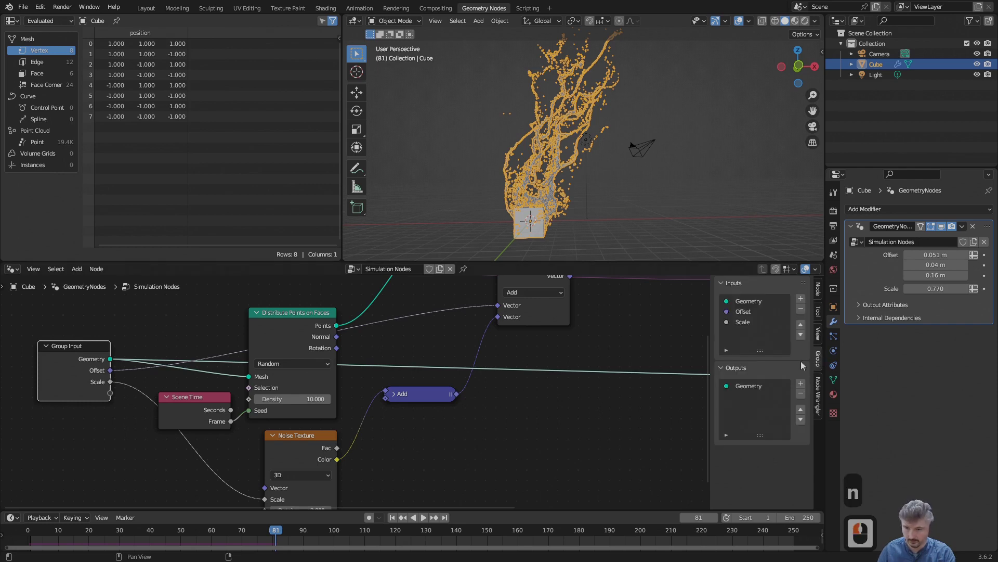
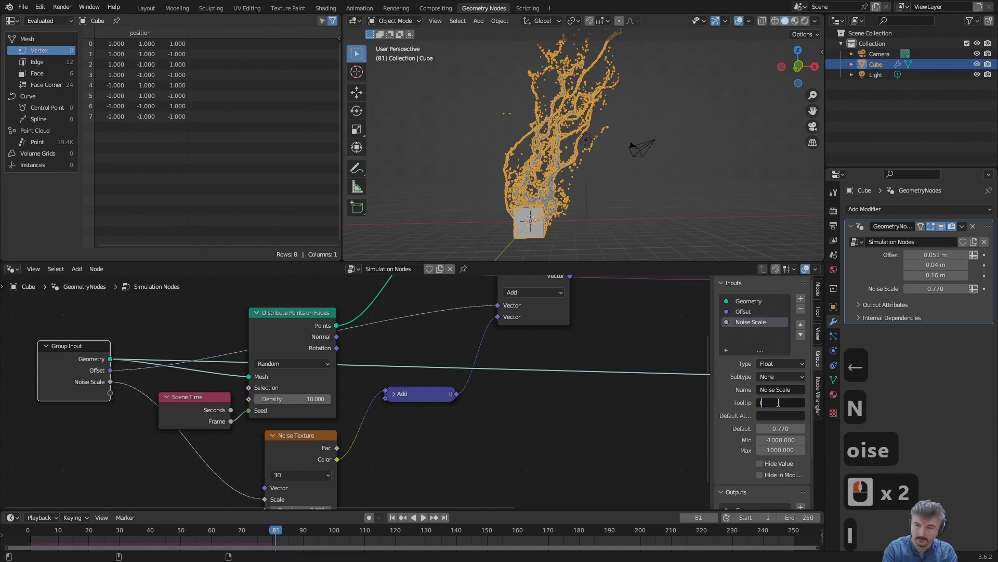
Step: Rename the input Noise Scale and write its tooltip about the scale of the noise
text(verted)
key(shift+s)
text(ale of the)
key(shift+n)
text(ise)
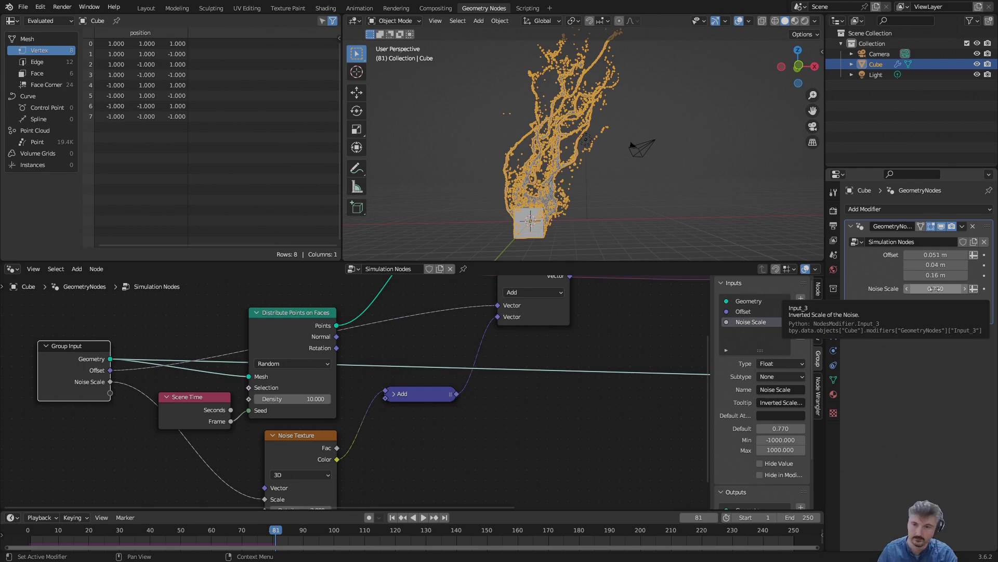
Step: Move the noise offset Add node lower in the graph and check the plumes
click(457, 387)
key(g)
click(429, 425)
middle_click(592, 230)
middle_click(604, 230)
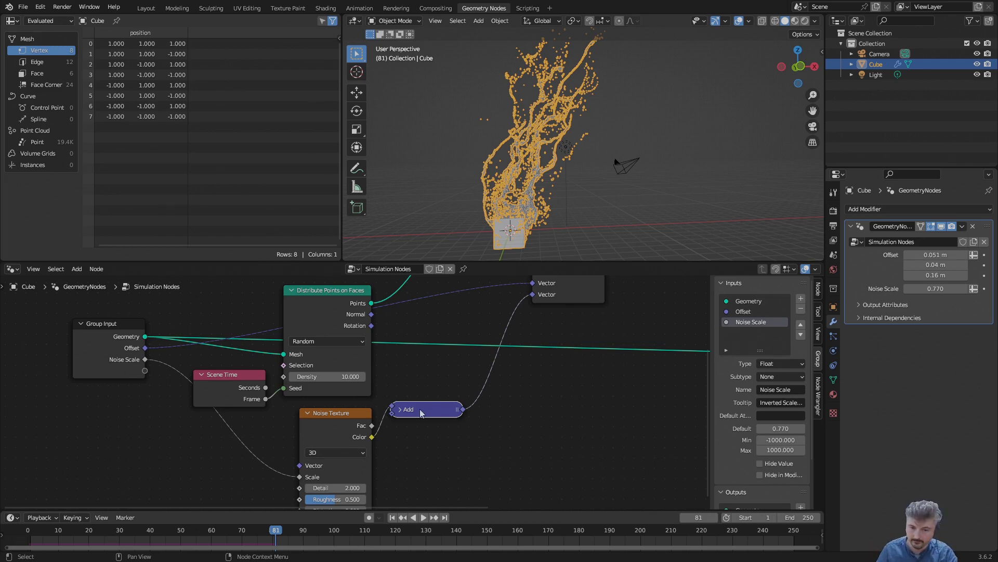
Step: Duplicate the Add node after it as a Scale operation with factor 0.3 and inspect the denser plume
click(423, 411)
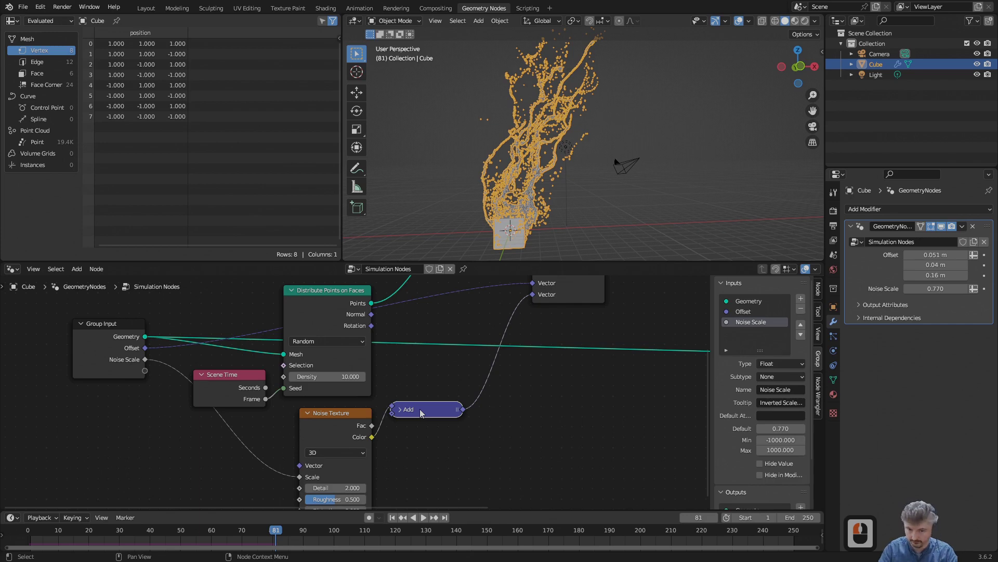
key(shift+d)
click(510, 365)
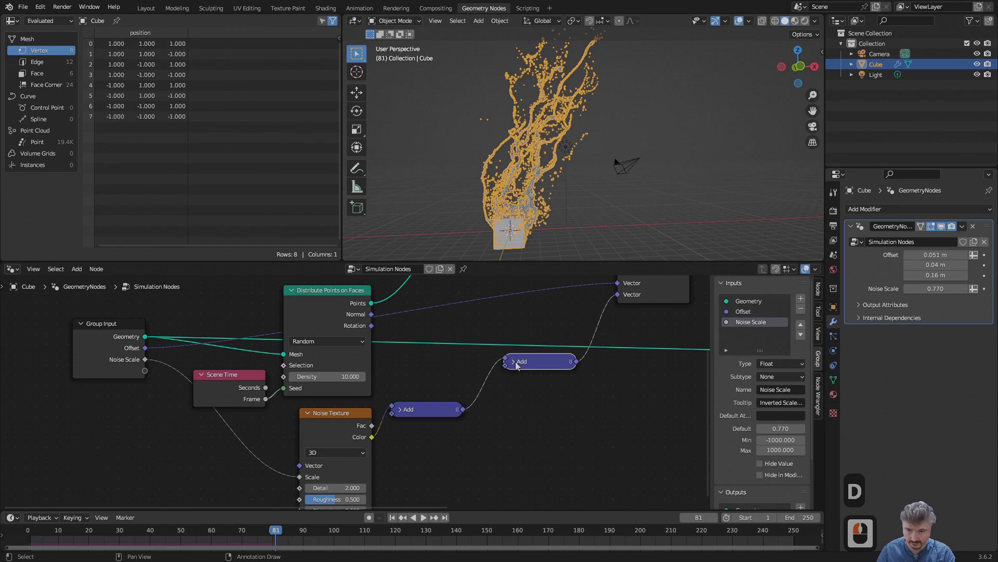
click(516, 366)
click(523, 395)
click(536, 220)
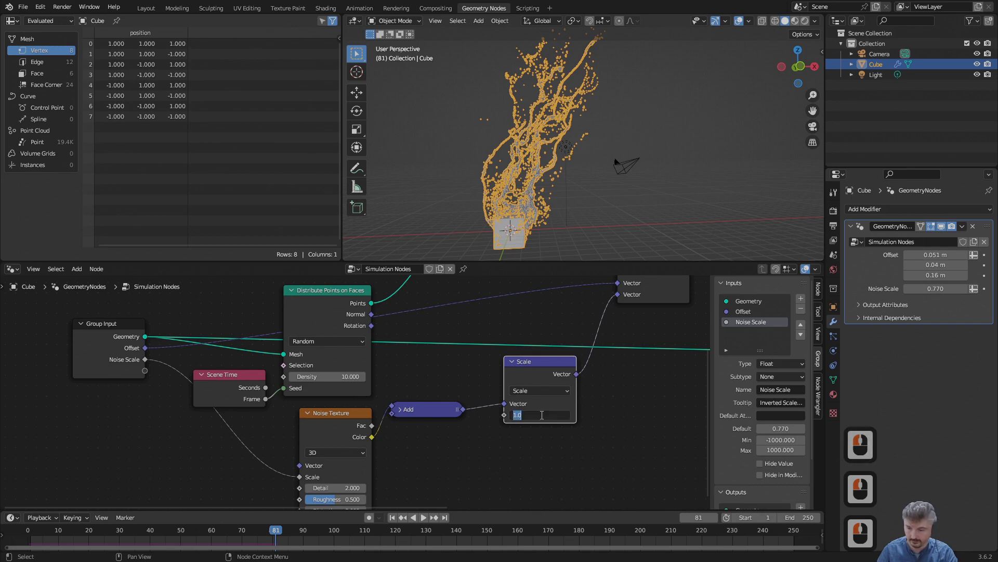
text(0,3)
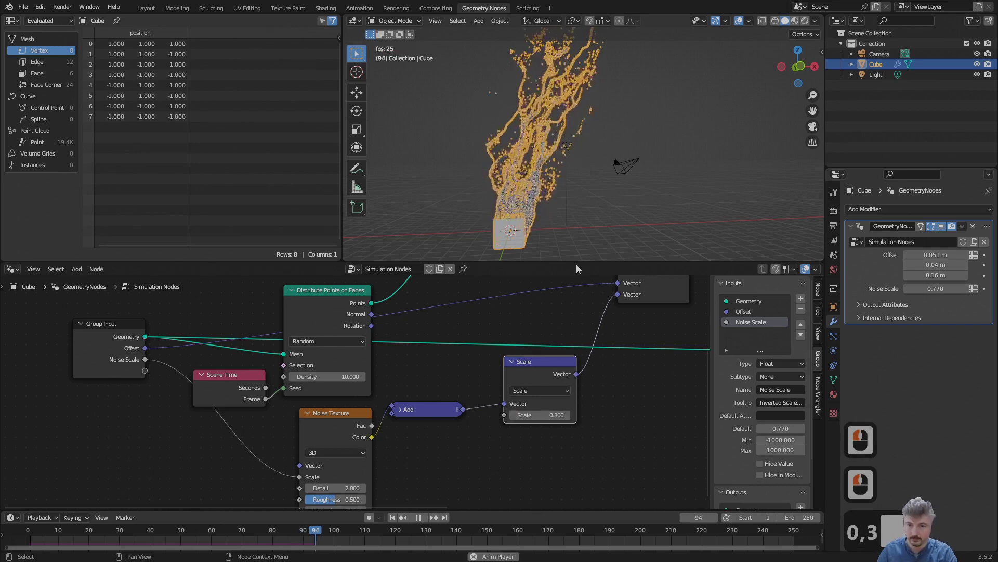
middle_click(574, 195)
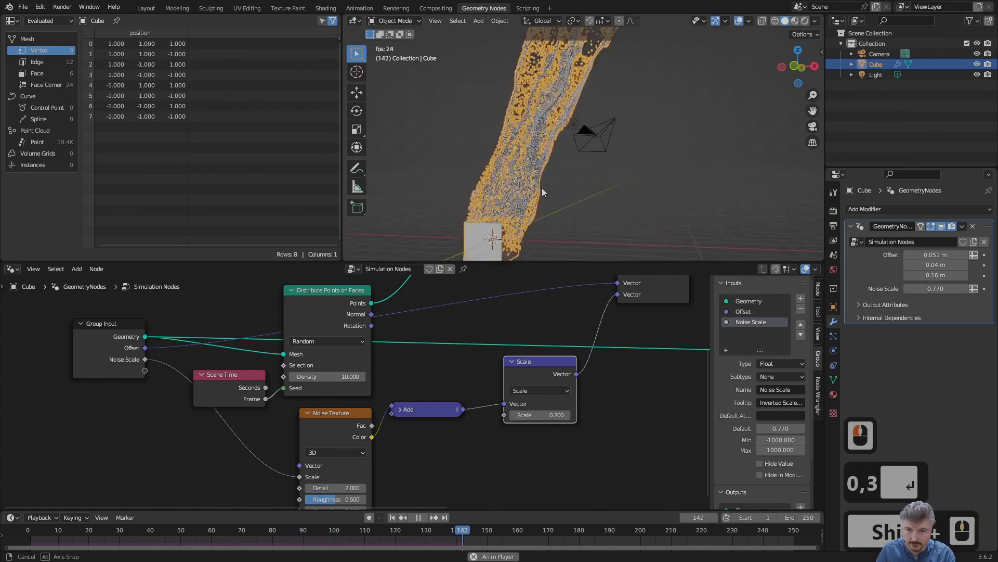
middle_click(589, 188)
middle_click(597, 173)
middle_click(600, 173)
middle_click(604, 195)
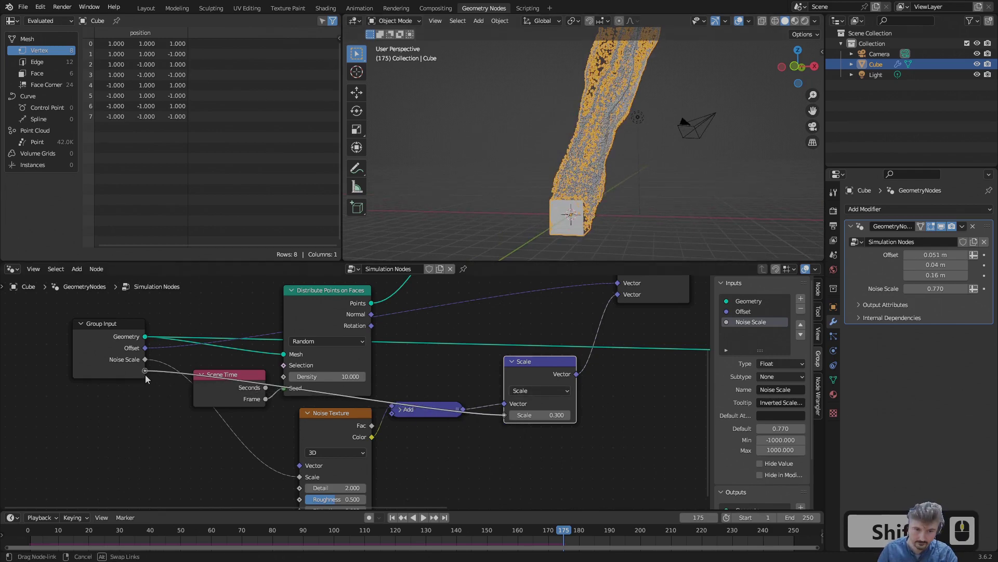
Step: Drive the Scale factor from a new group input and rename it Noise Strength
click(149, 379)
click(99, 345)
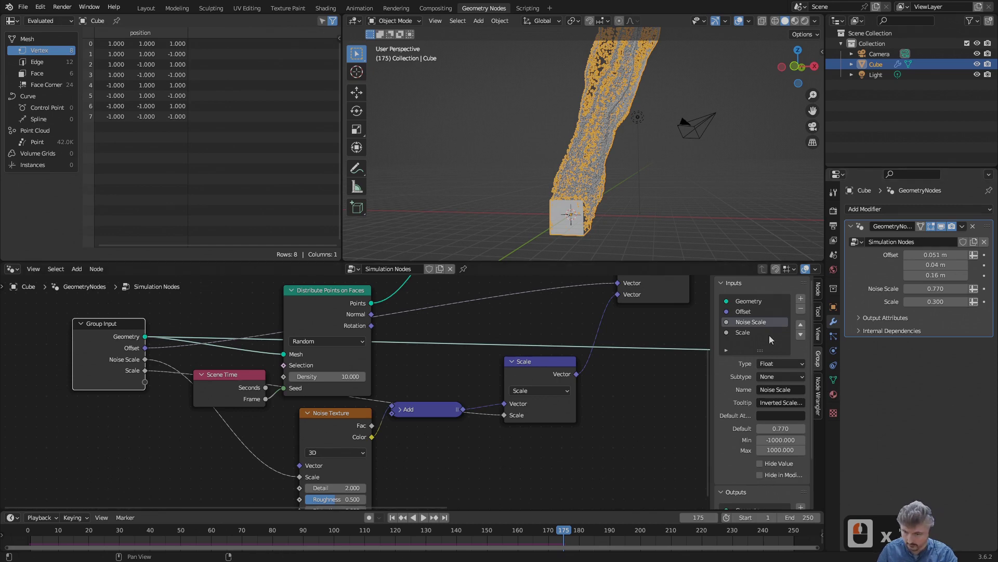
click(755, 337)
click(793, 399)
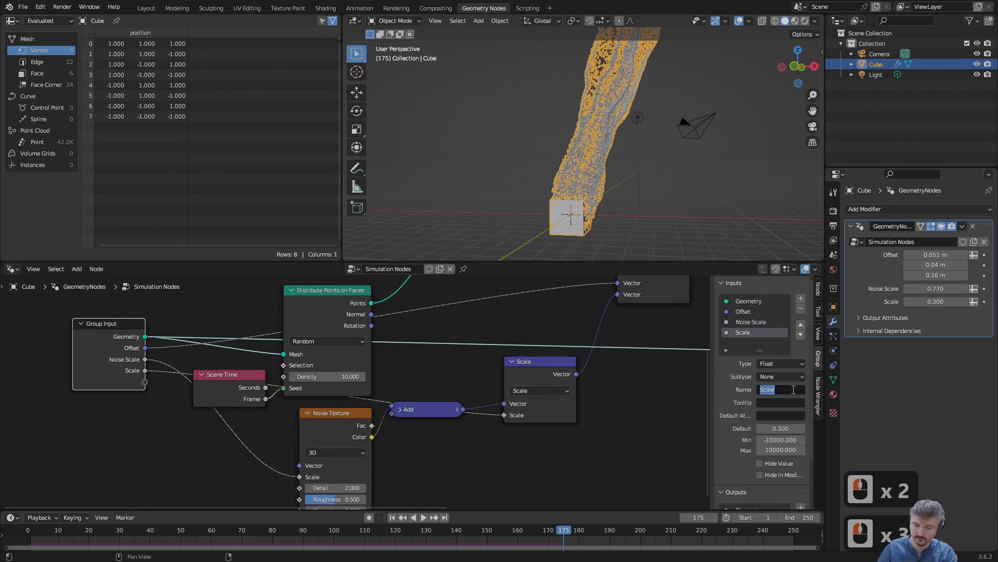
text(nise)
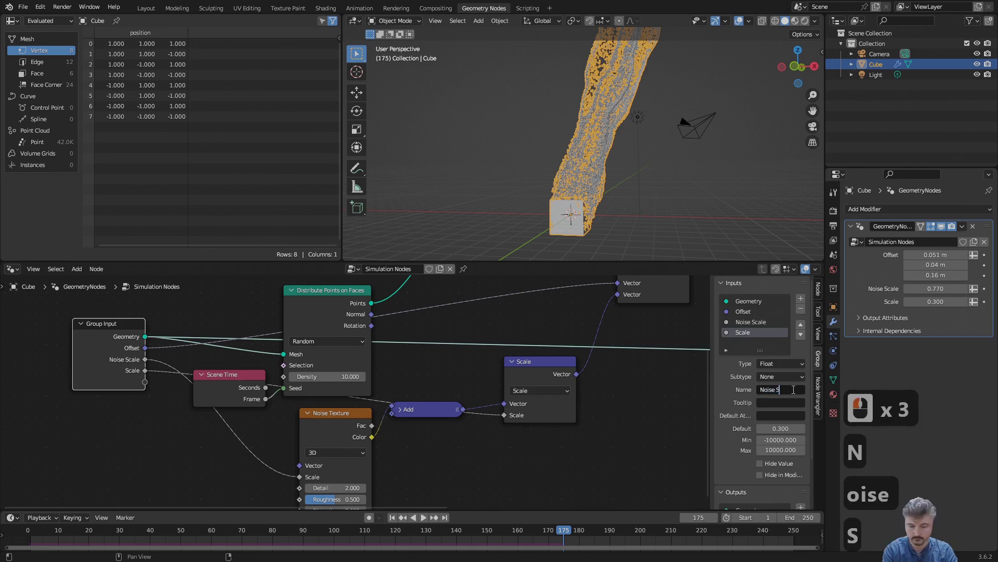
text(rength)
key(Return)
key(BackSpace)
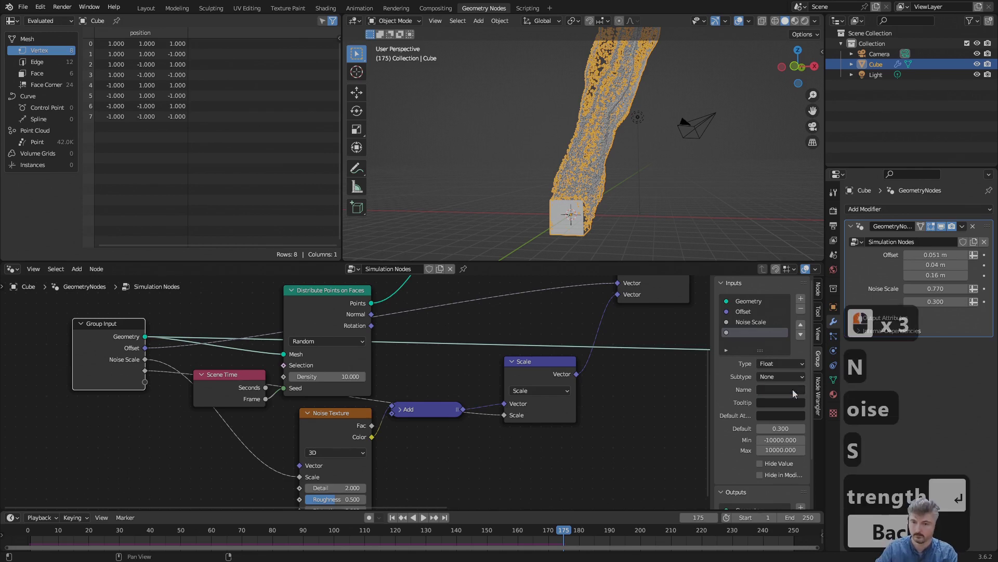
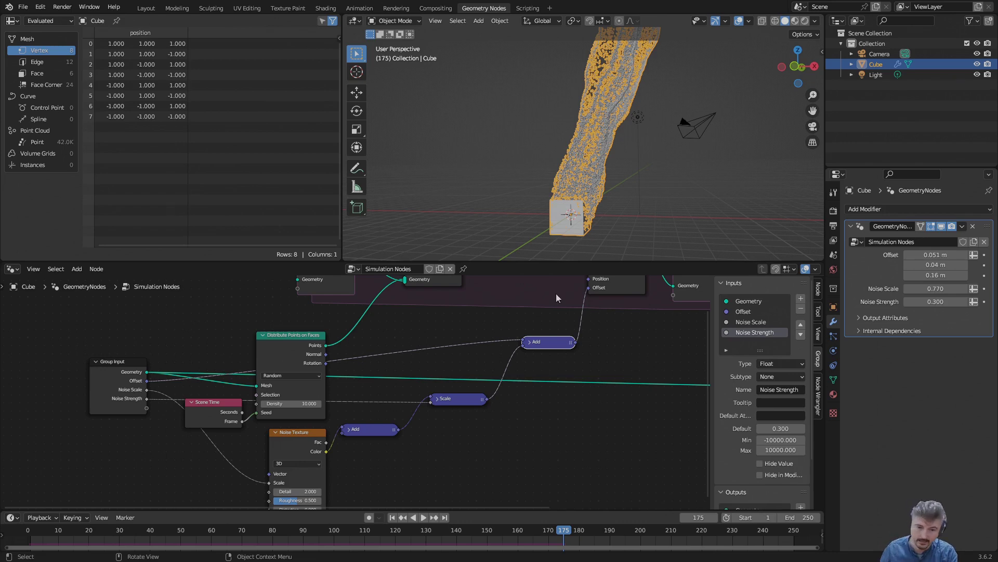
Step: Switch the Noise Texture to 4D and link scene seconds to its W input, then view the plume
middle_click(569, 398)
middle_click(551, 419)
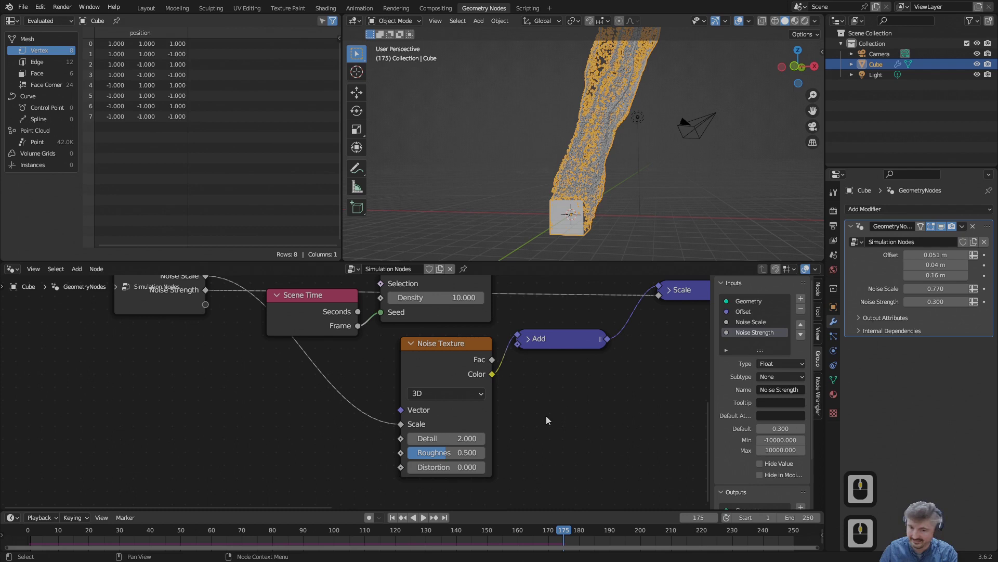
middle_click(510, 403)
click(437, 378)
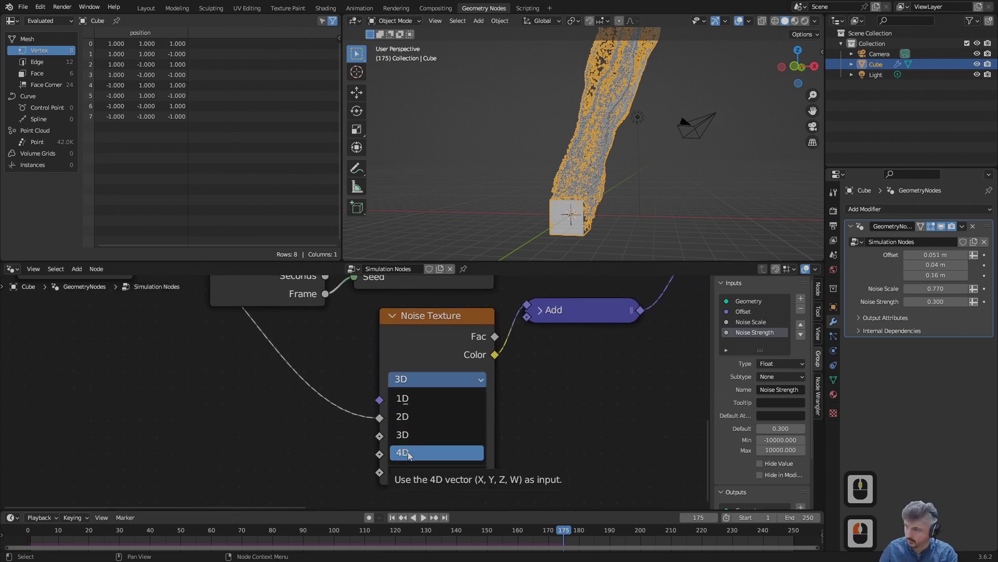
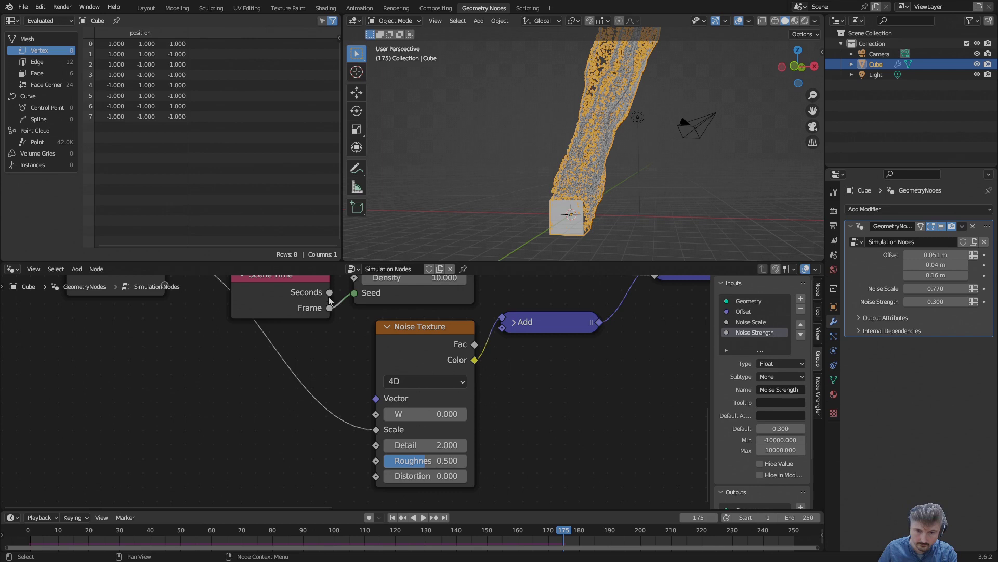
click(286, 313)
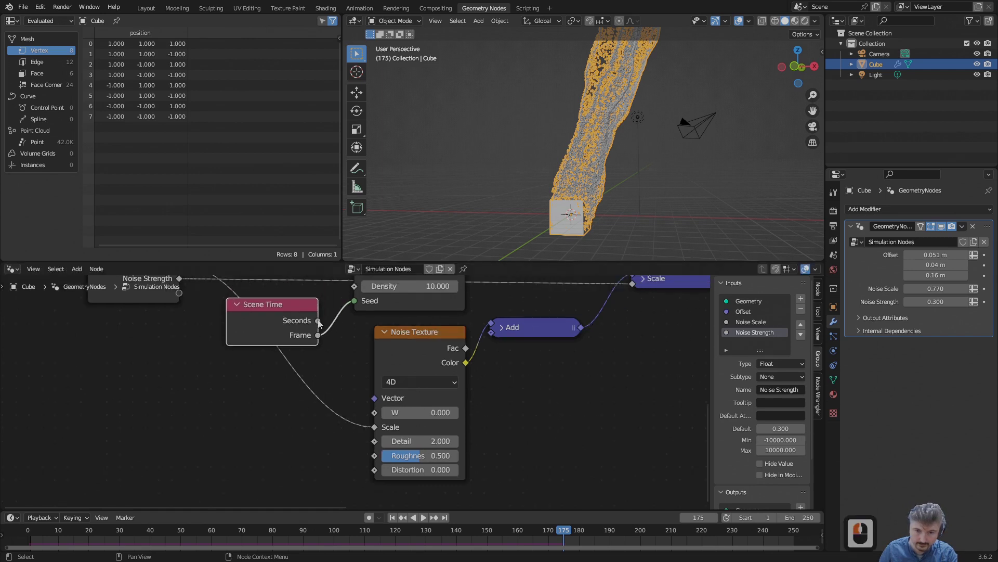
click(379, 415)
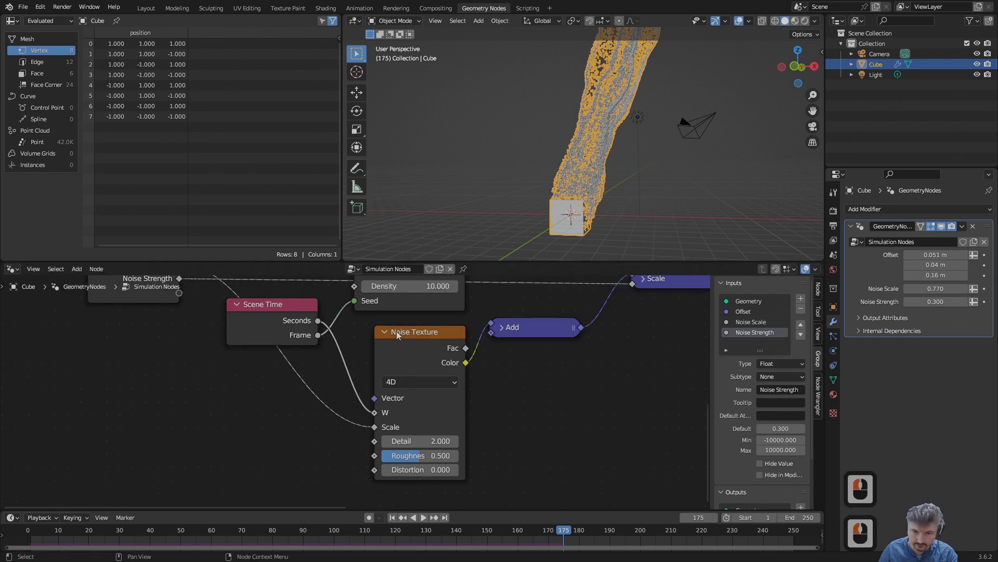
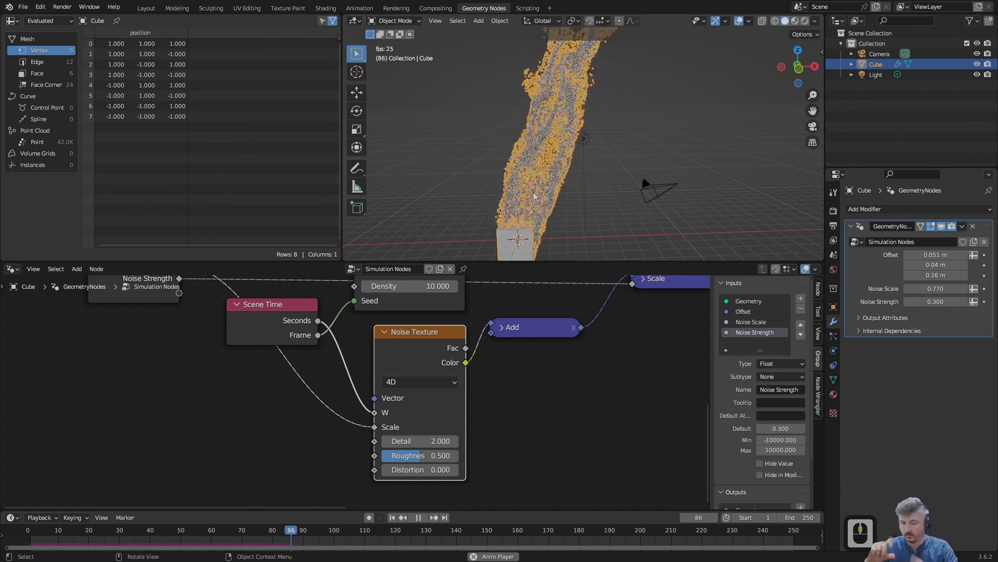
middle_click(606, 156)
Step: Expose Distribute Points on Faces Density as a group input and replay the shifting plume
drag(601, 149, 625, 139)
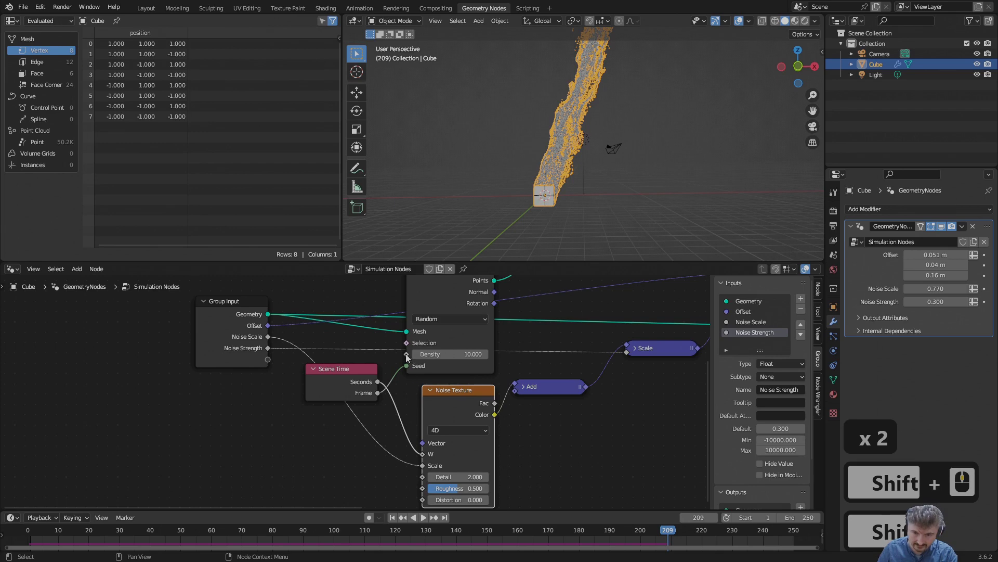
click(274, 365)
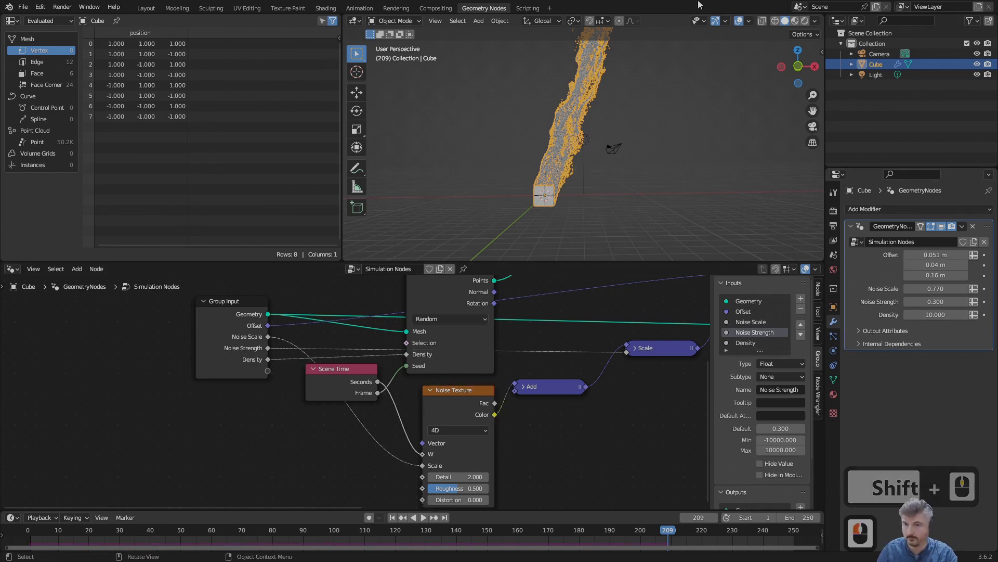
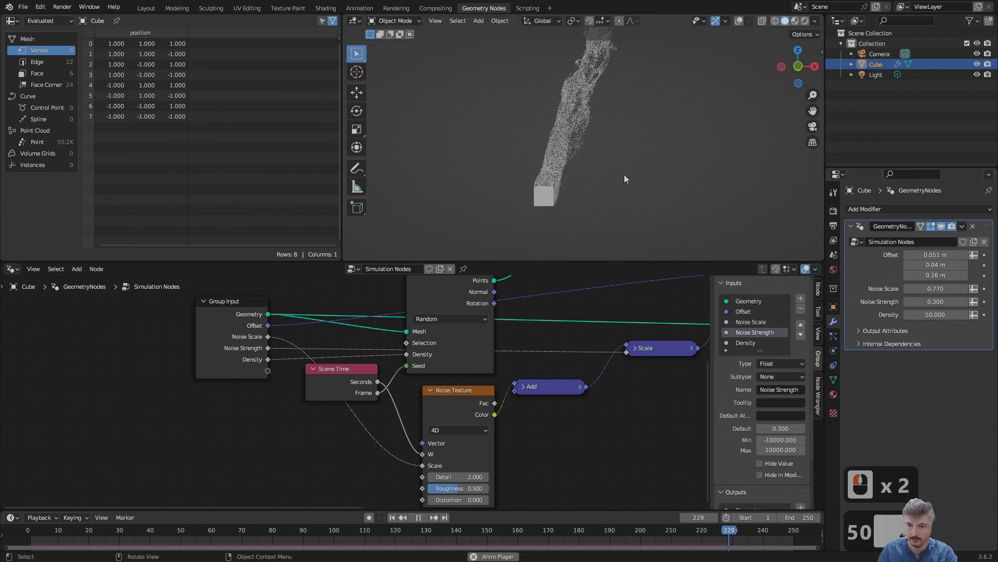
key(Return)
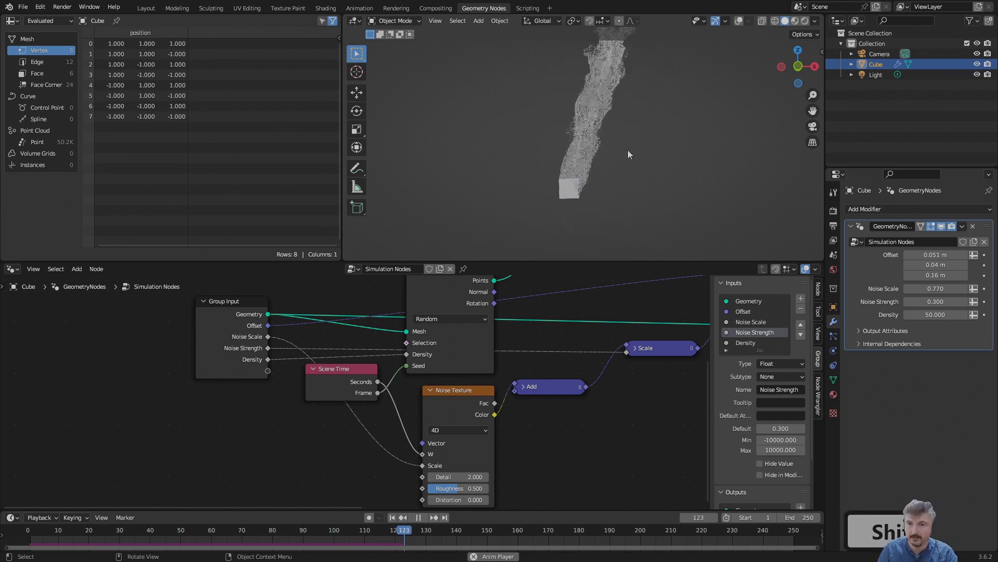
middle_click(616, 182)
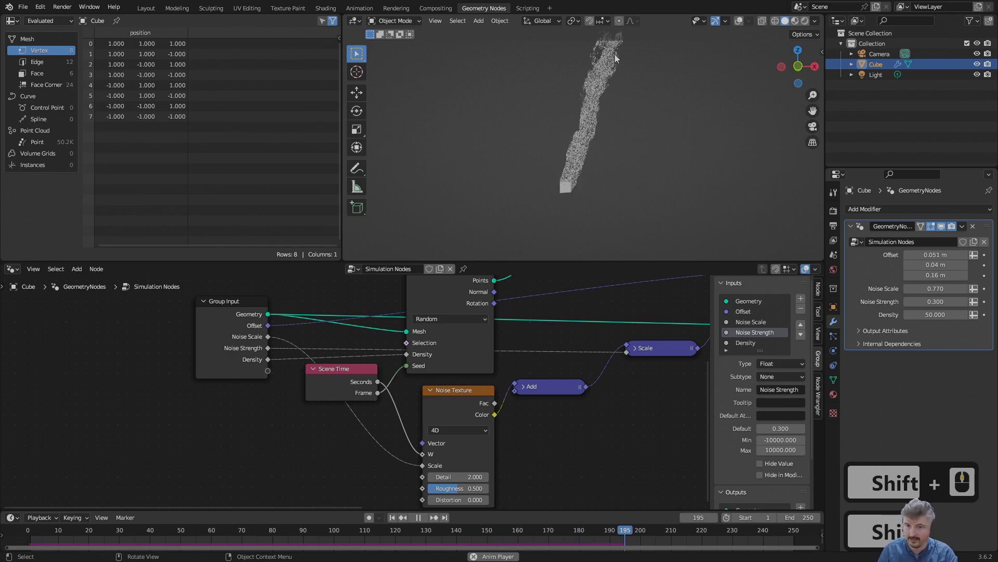
middle_click(594, 117)
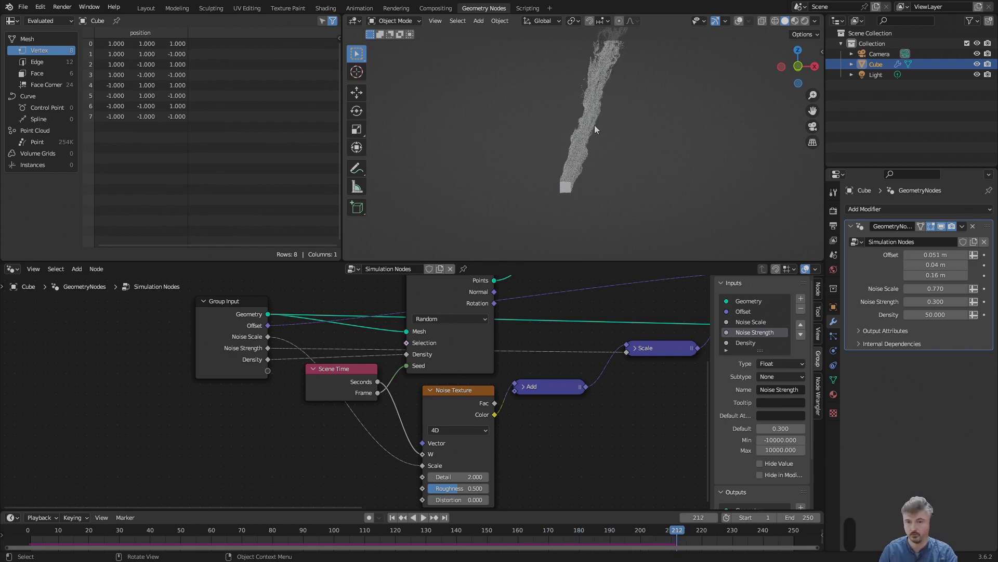
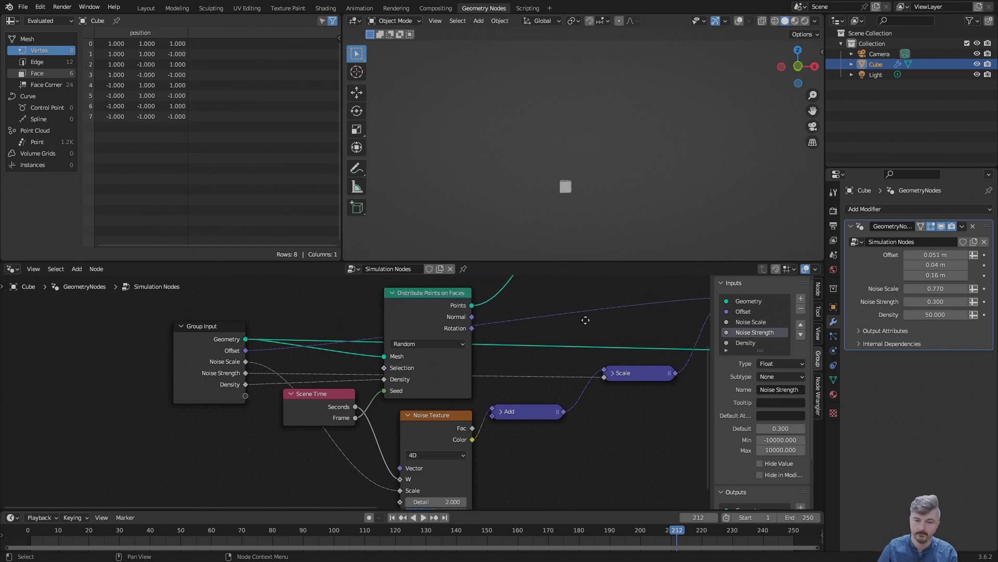
Step: Pan to the simulation zone and make room on the Points–Join Geometry link
middle_click(485, 375)
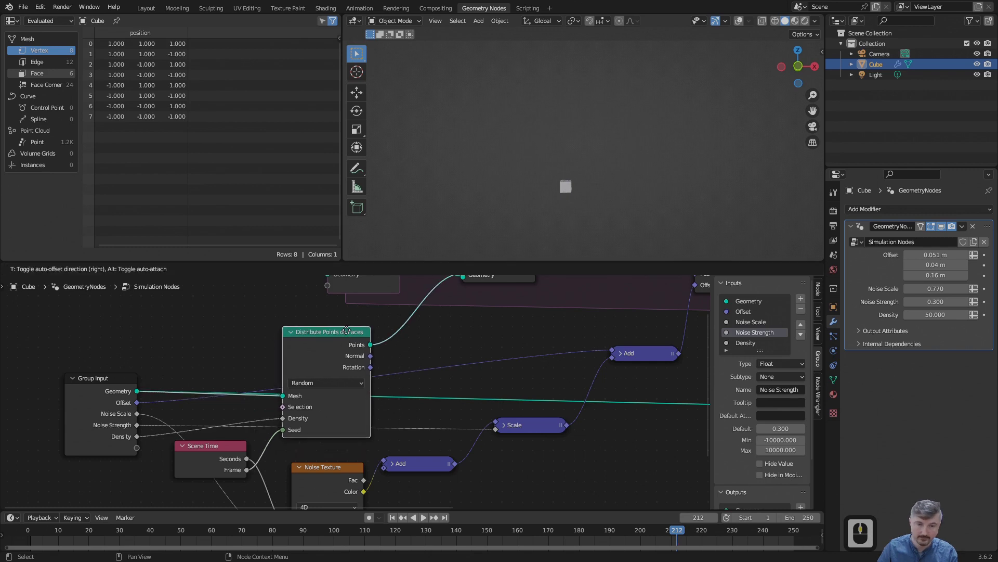
click(359, 318)
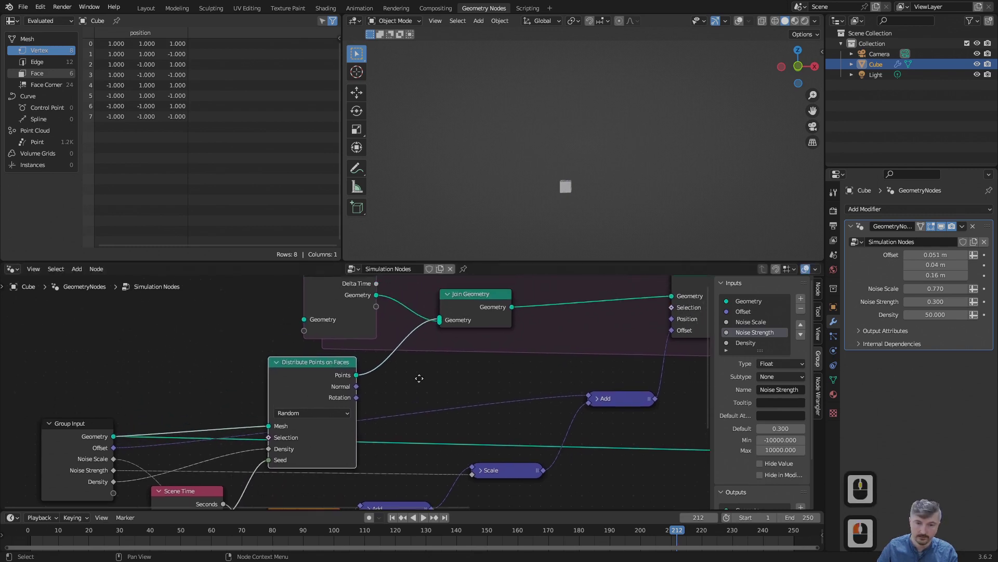
middle_click(416, 406)
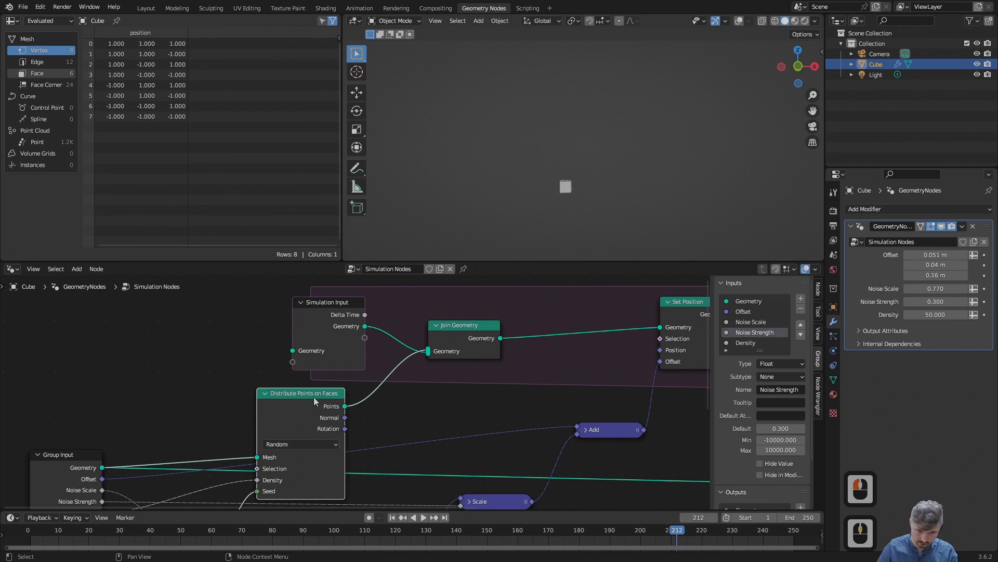
click(315, 417)
click(322, 405)
Step: Insert a Capture Attribute node (float on points) on that link and collapse it
key(a)
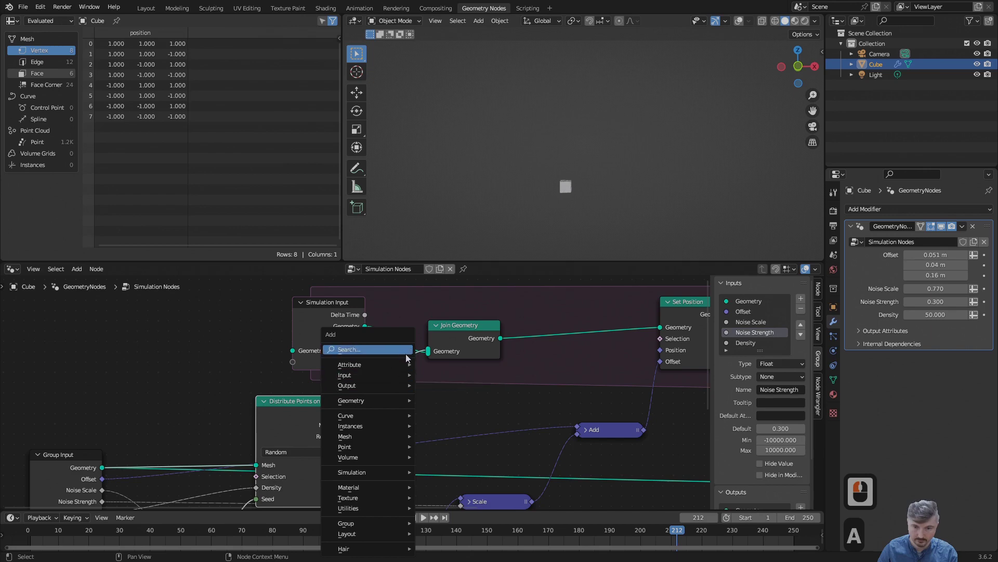
click(441, 394)
click(379, 387)
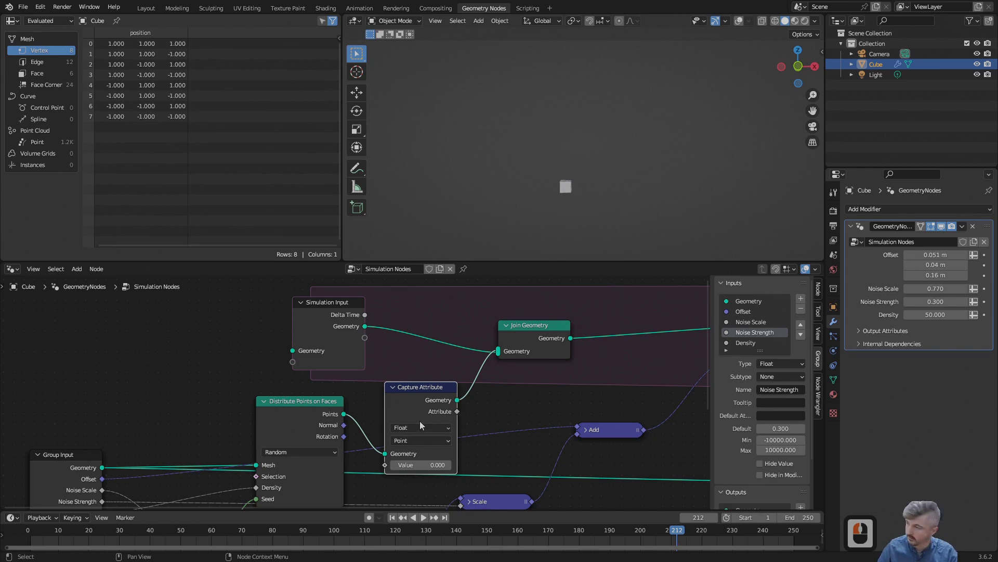
click(423, 428)
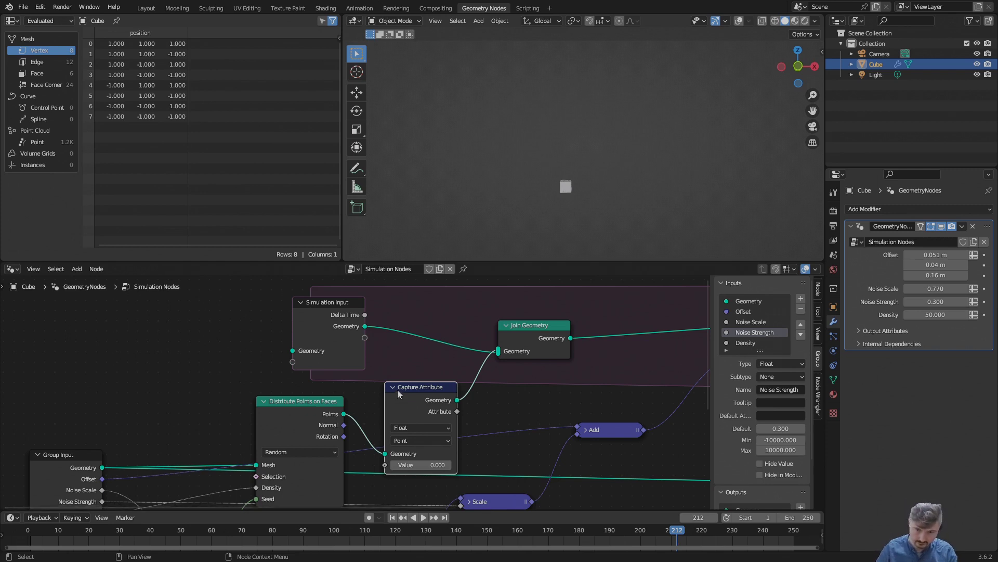
click(399, 392)
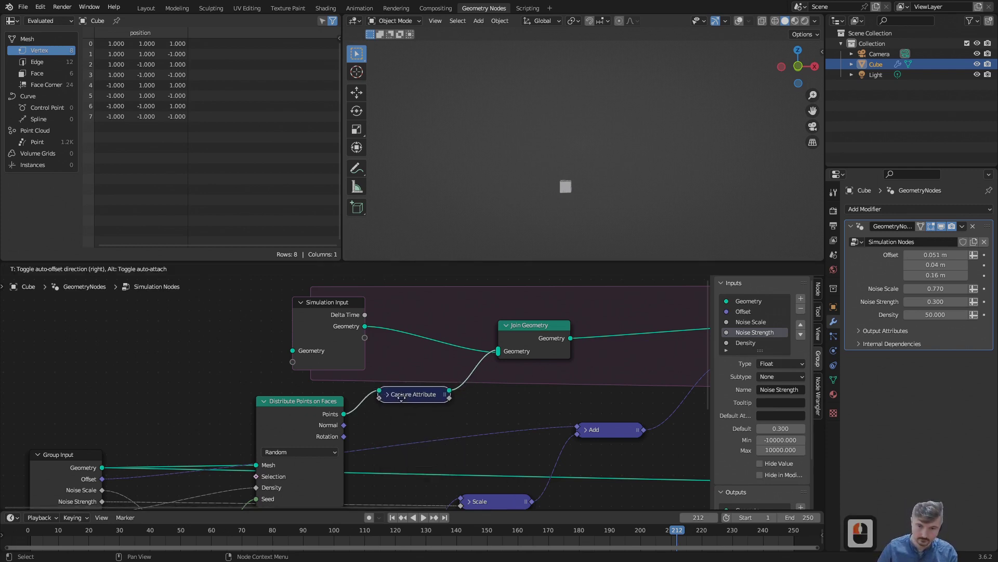
Step: Add a Math Add node fed by the Capture Attribute's Attribute output inside the zone
click(391, 407)
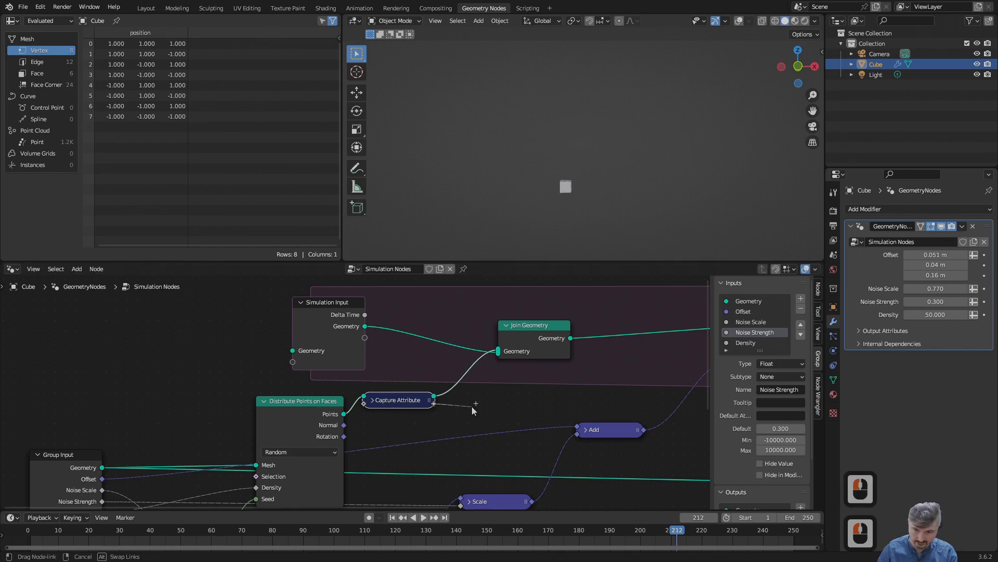
click(506, 393)
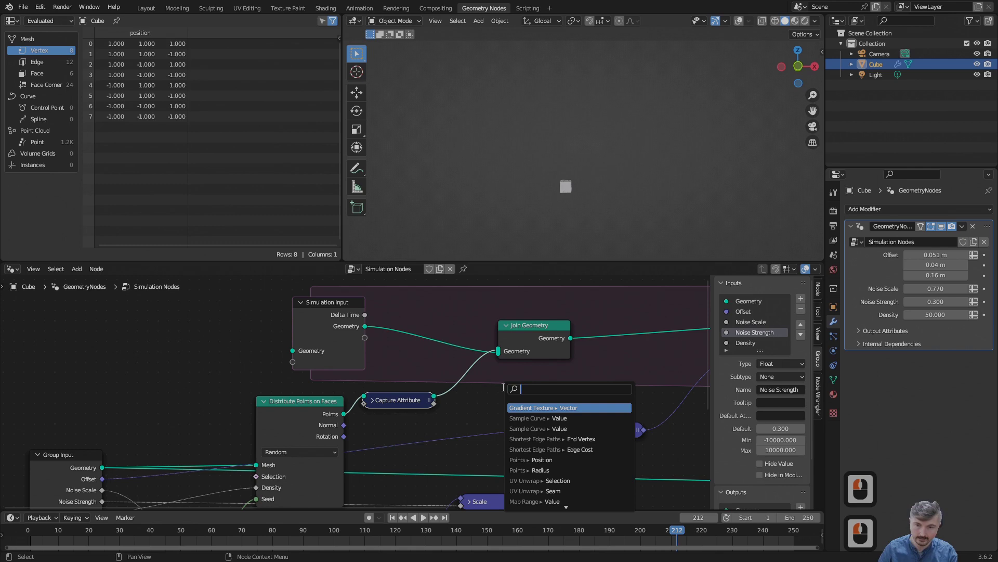
text(math)
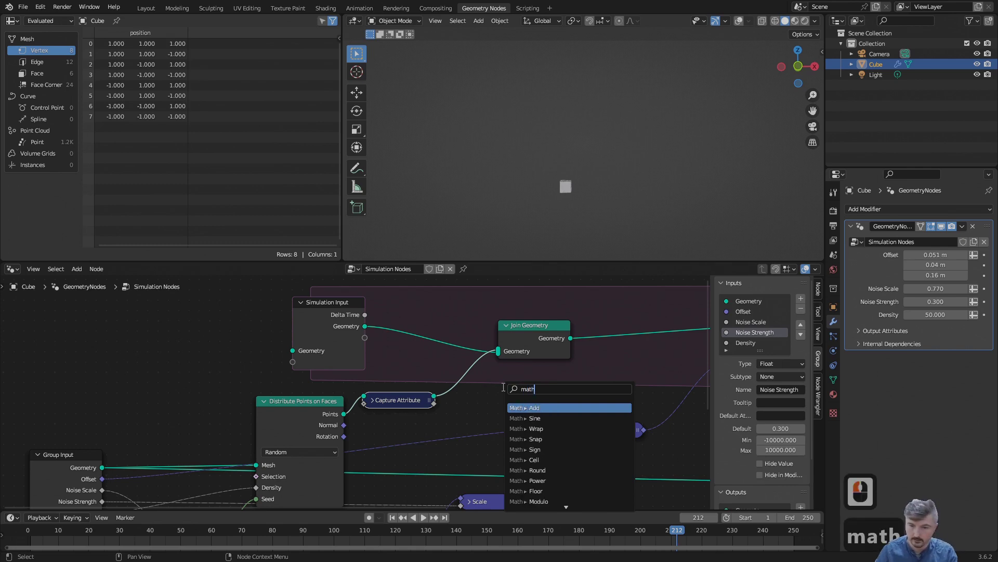
click(540, 404)
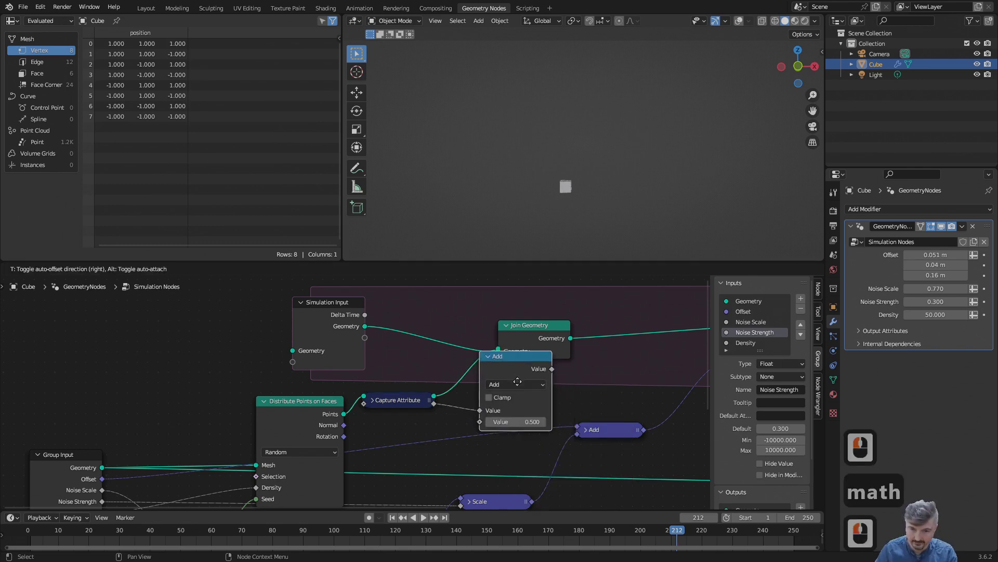
click(532, 395)
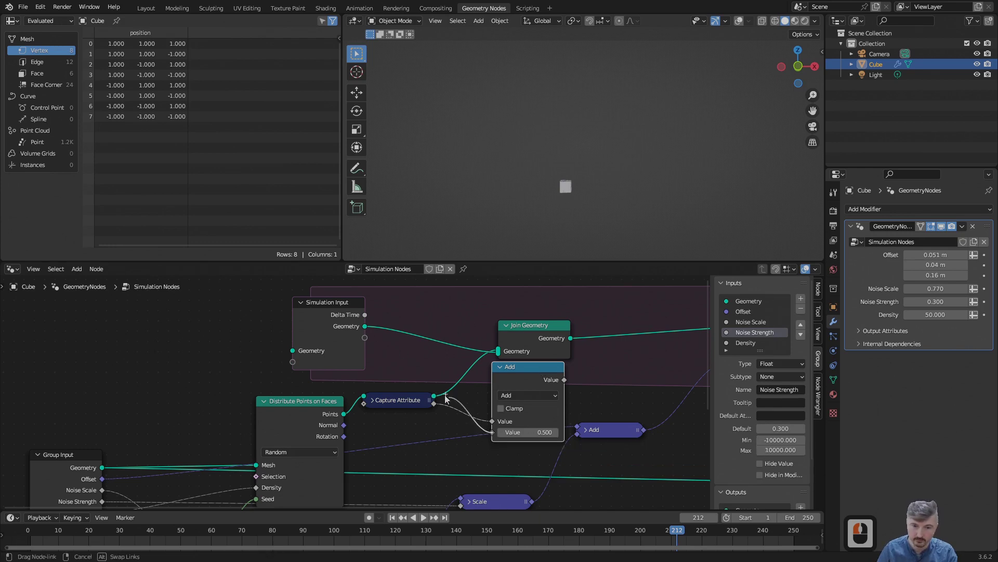
Step: Create a new Value state on Simulation Input and feed it into the Add node
click(366, 341)
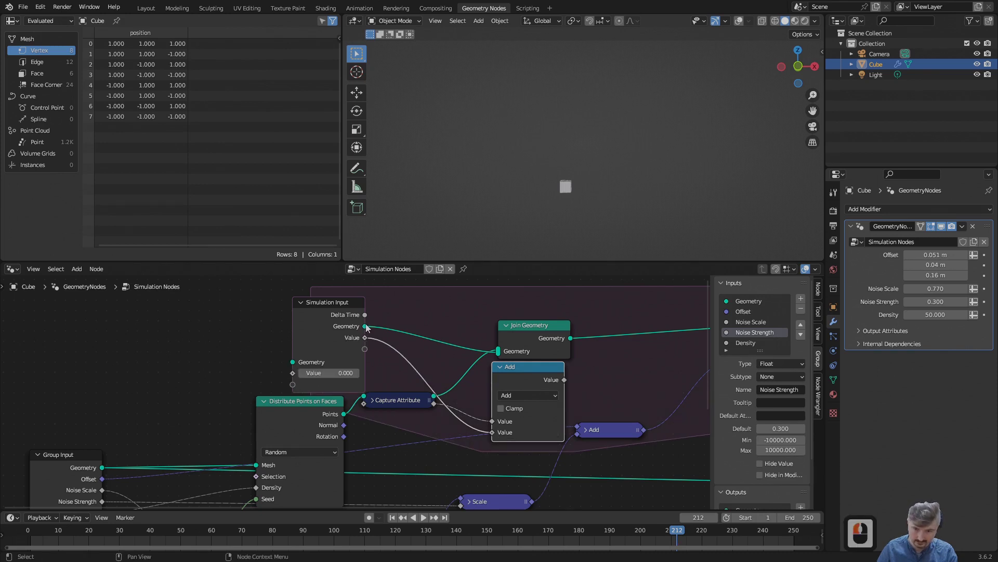
click(346, 301)
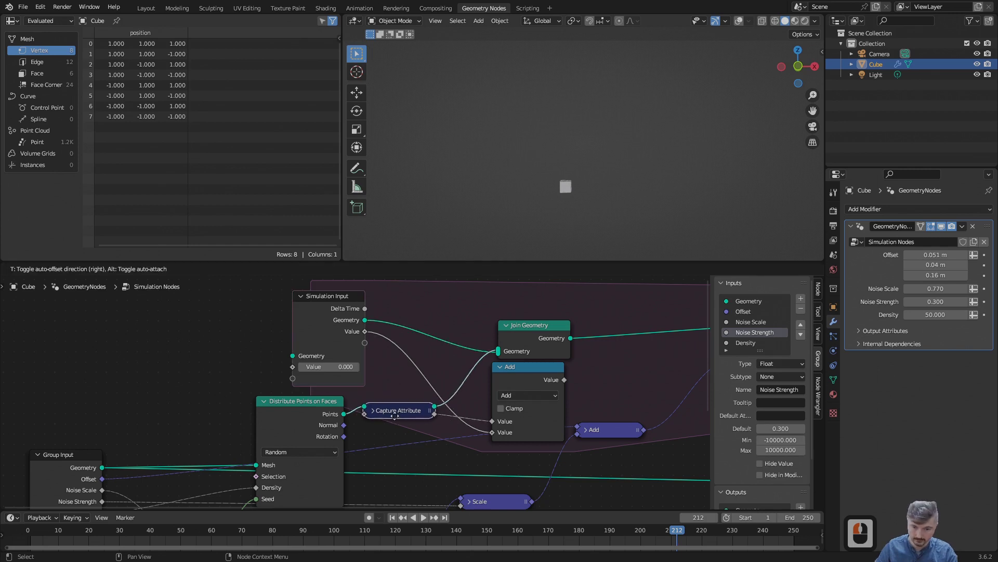
click(405, 410)
click(312, 337)
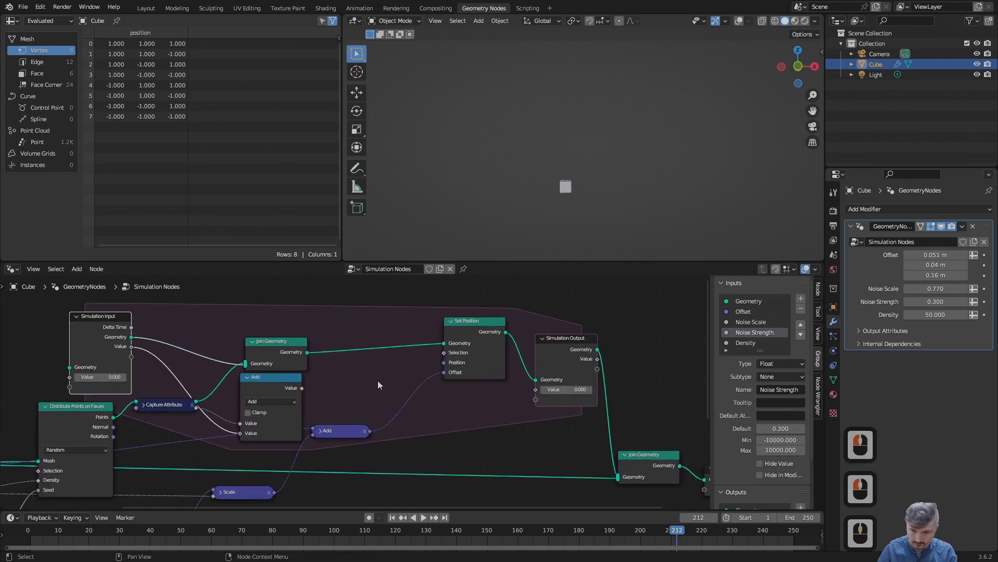
click(572, 359)
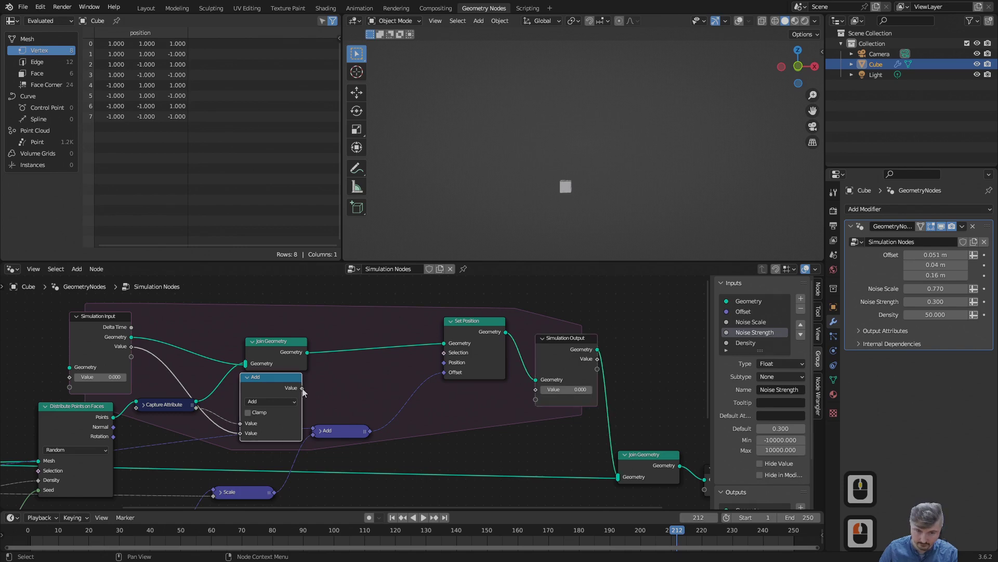
Step: Route the Add result into the Simulation Output Value socket and collapse the Add node
click(544, 397)
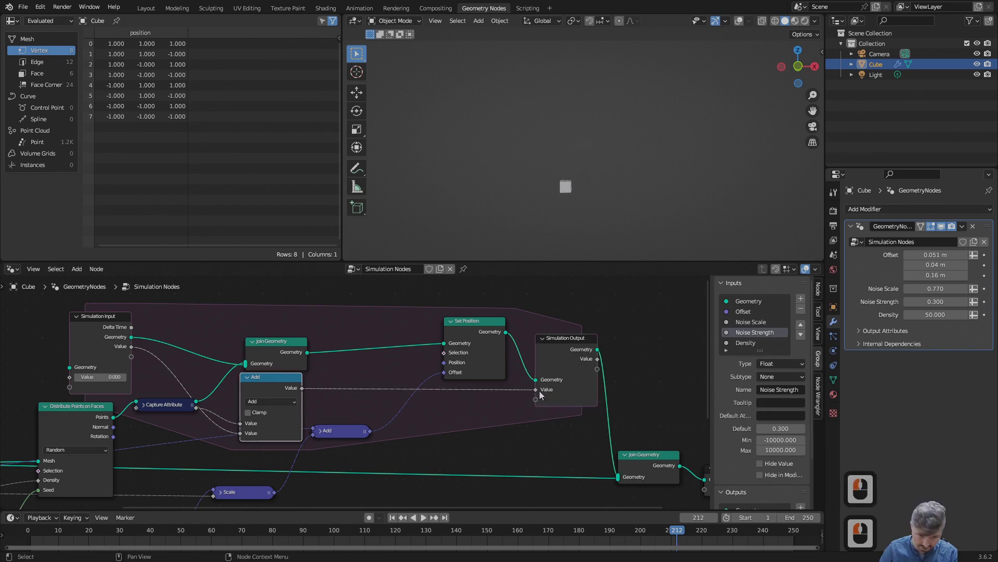
drag(276, 366, 134, 353)
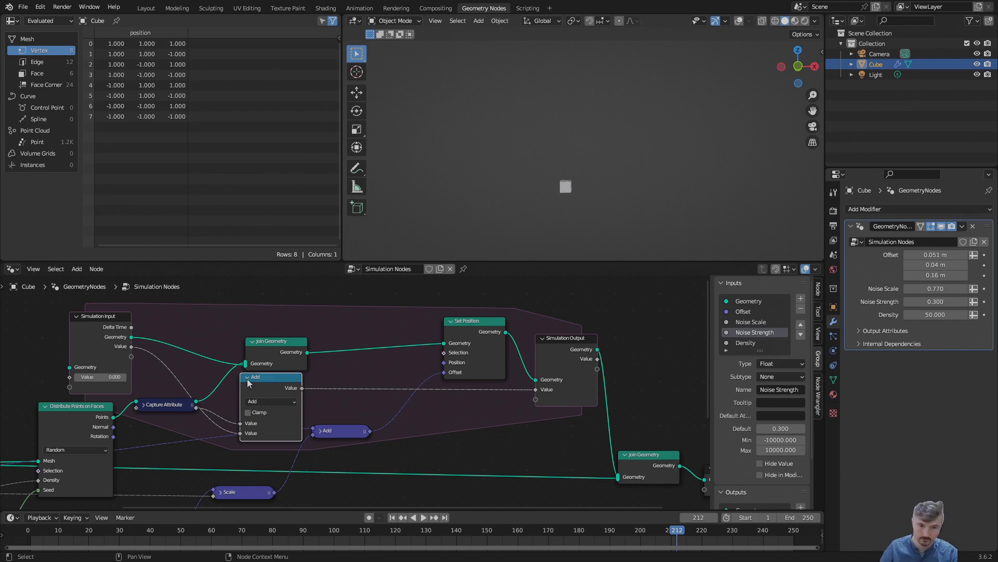
click(248, 381)
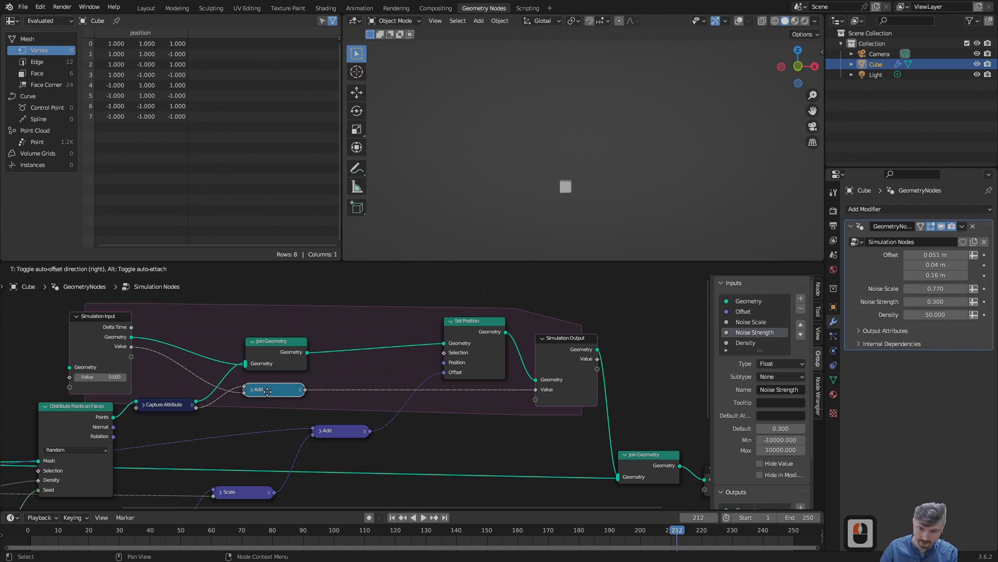
Step: Set the second Add node's Value to 1.0 so age increments per step, then collapse it
click(271, 395)
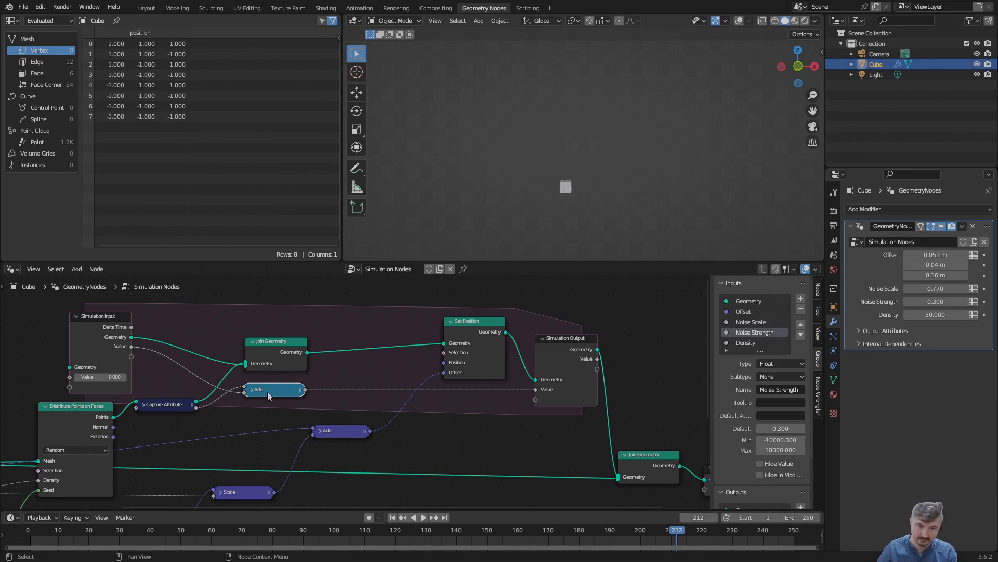
click(271, 396)
middle_click(299, 378)
key(d)
click(405, 378)
click(384, 379)
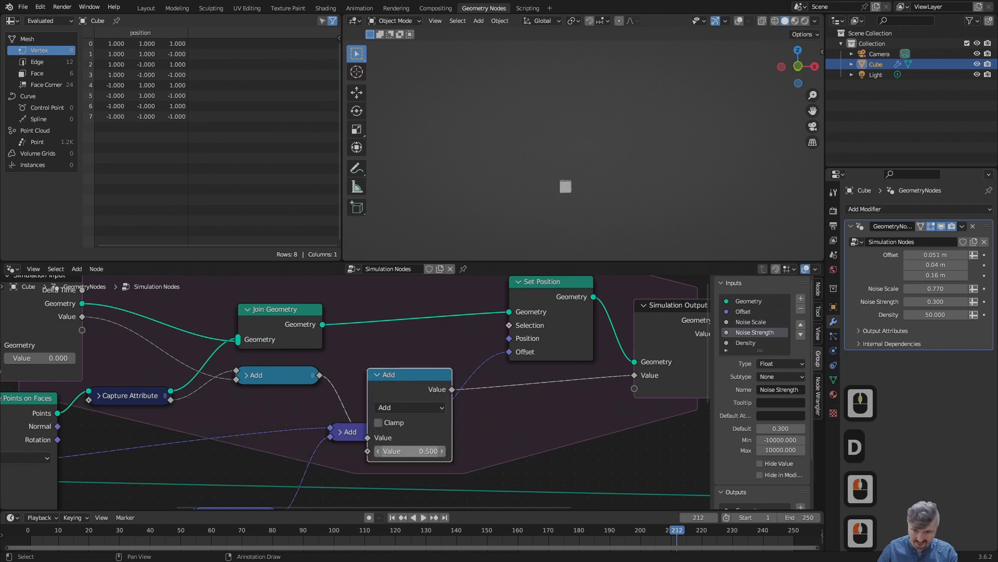
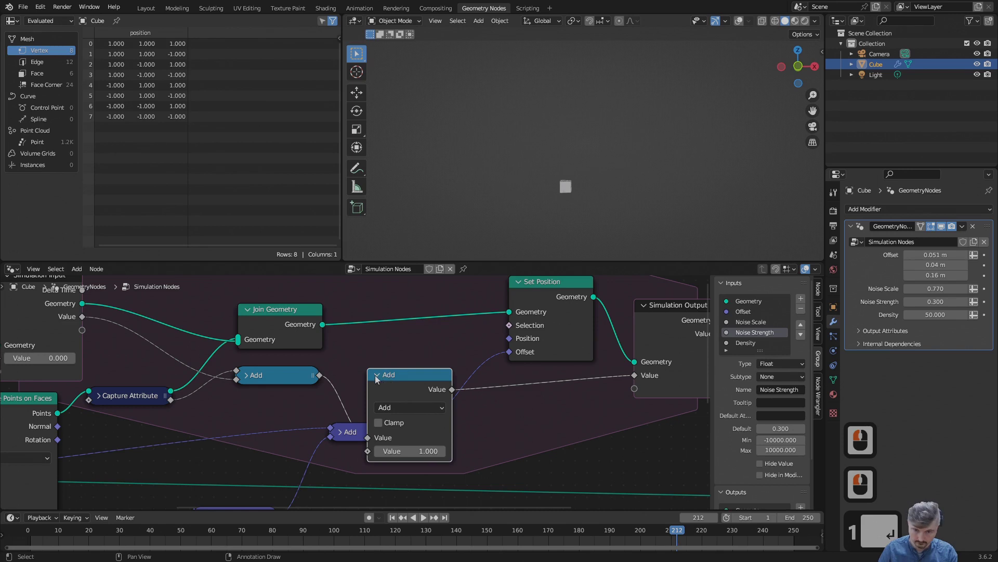
click(379, 379)
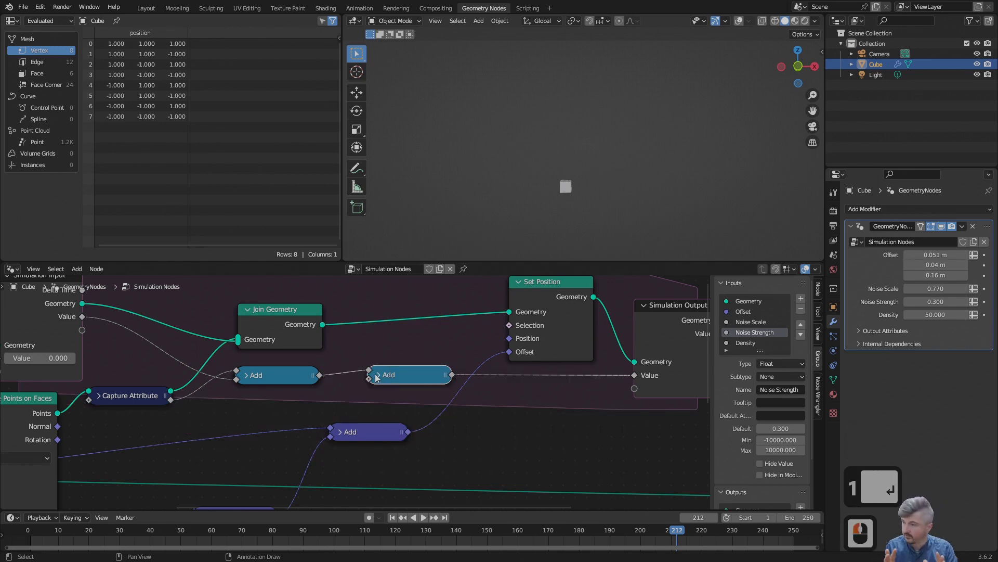
Step: Display Point Cloud > Point attributes with the Age column in the Spreadsheet while scrubbing
drag(379, 377, 44, 143)
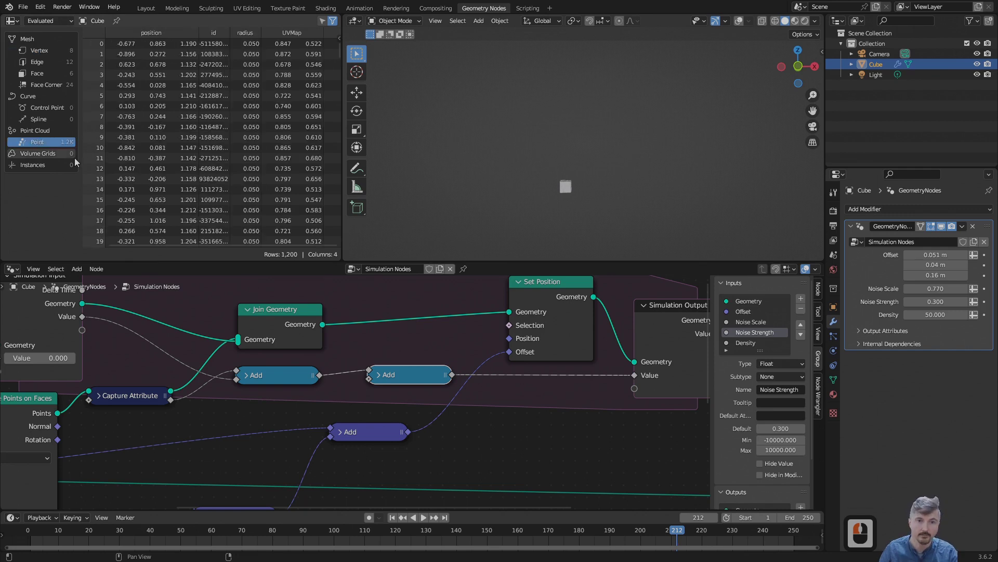
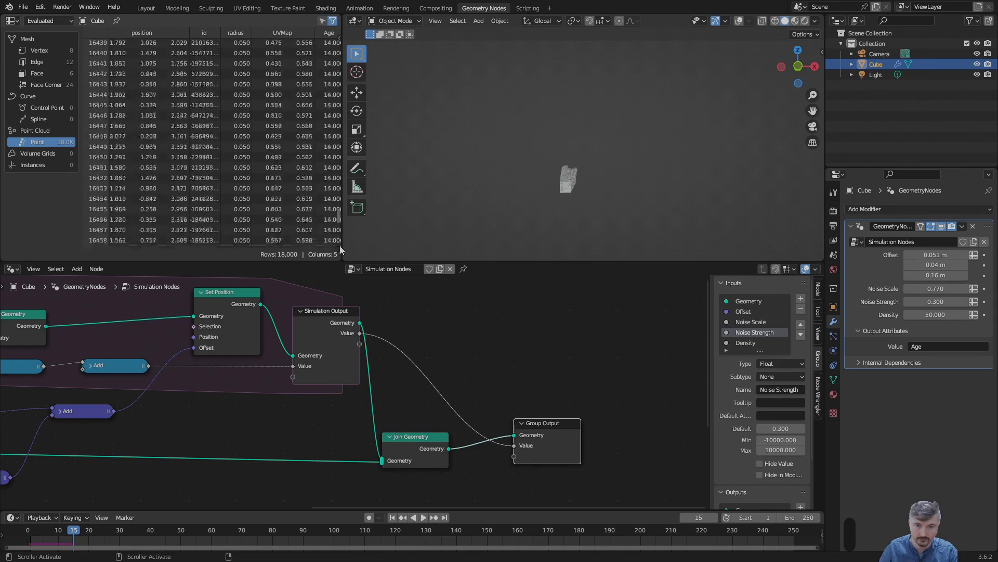
click(343, 272)
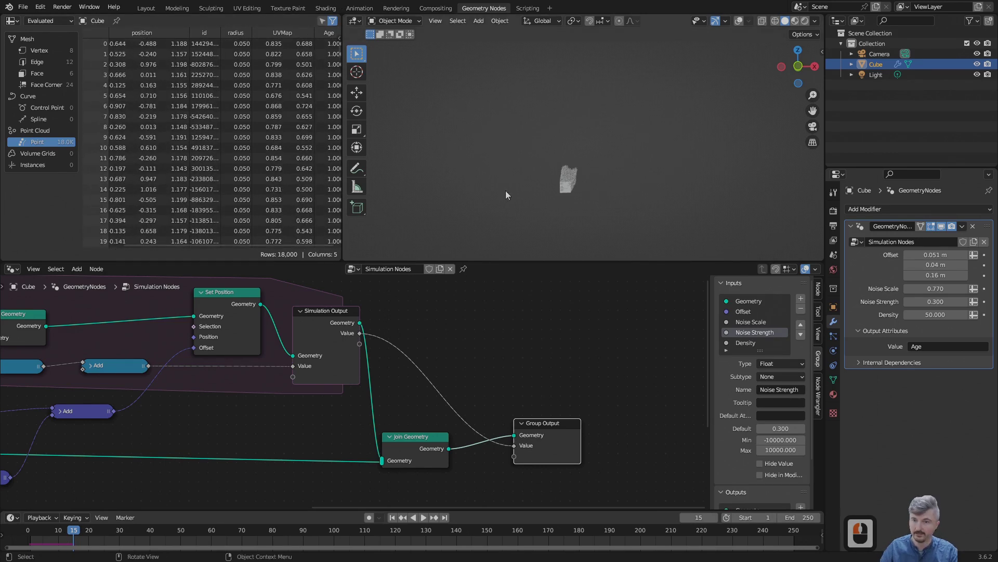
click(510, 211)
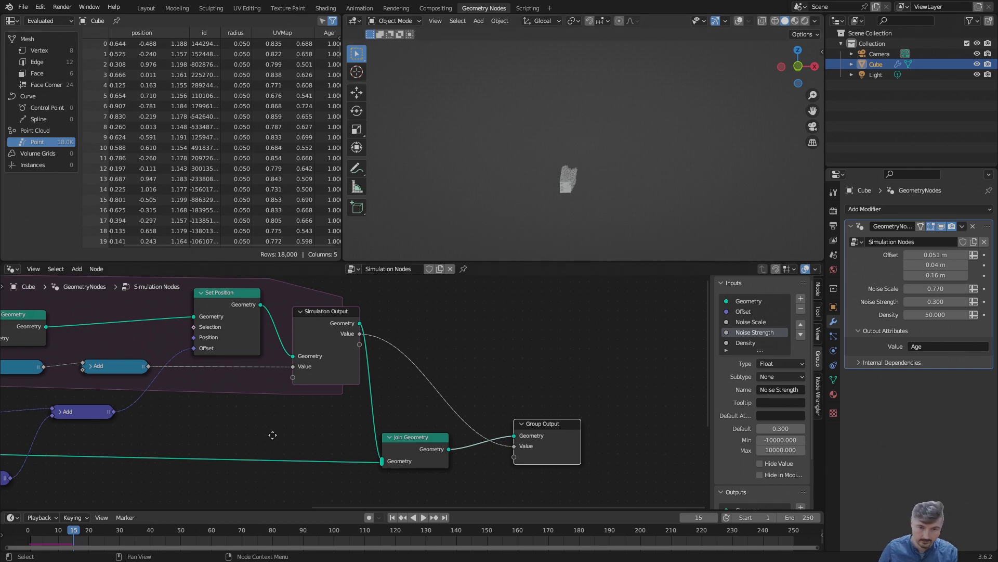
Step: Spread Set Position and Simulation Output apart to make room on the geometry link
middle_click(327, 443)
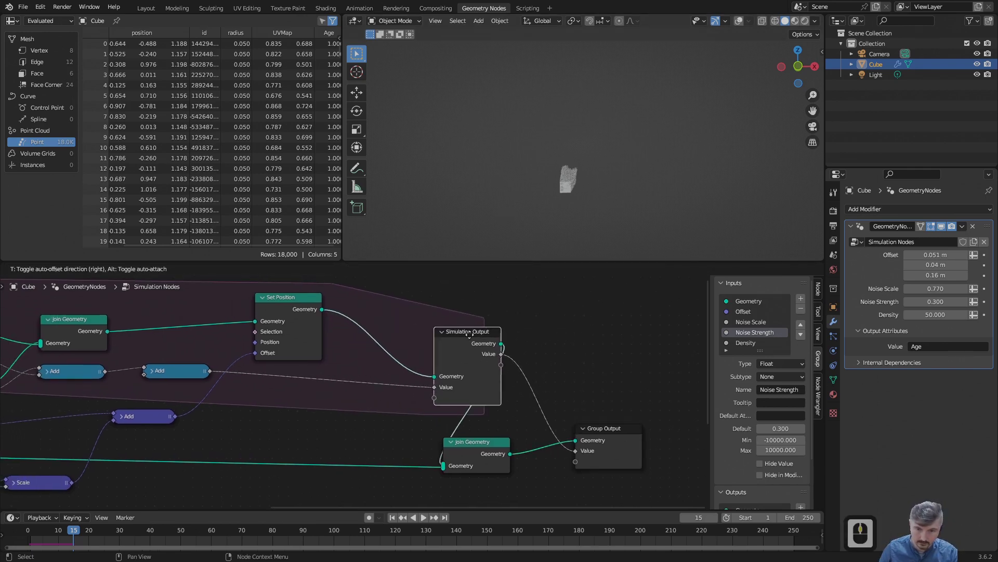
click(443, 335)
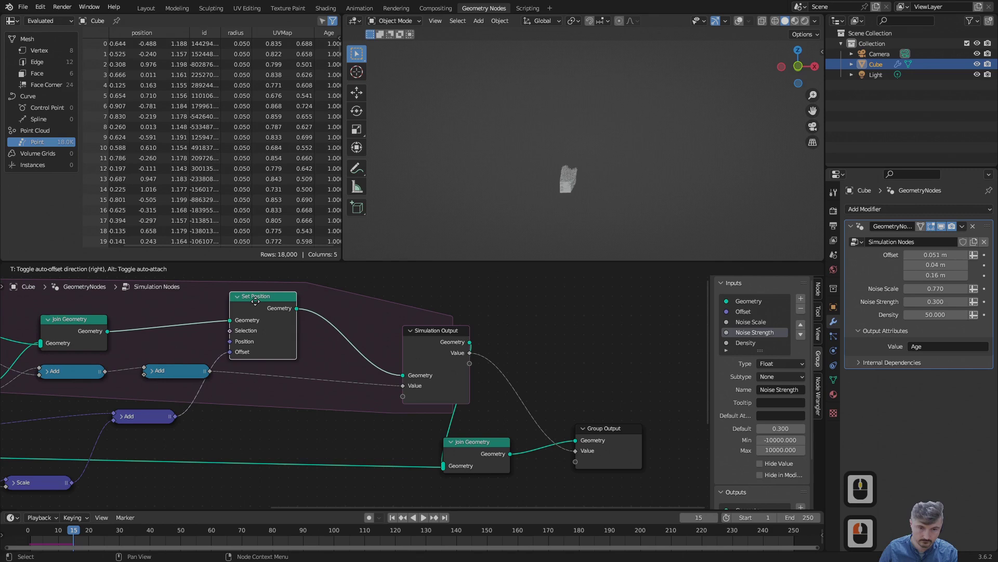
click(200, 298)
Step: Drop a Delete Geometry node onto the link between Set Position and Simulation Output
key(shift+a)
click(308, 309)
text(dele)
click(328, 321)
click(323, 333)
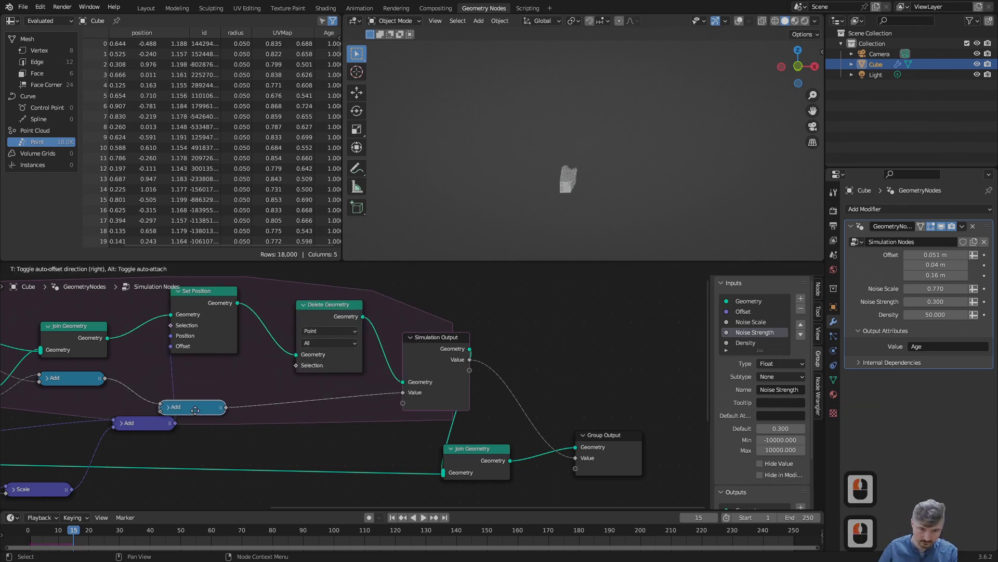
Step: Move the age Add node aside and search 'math' for a node off its output
click(199, 413)
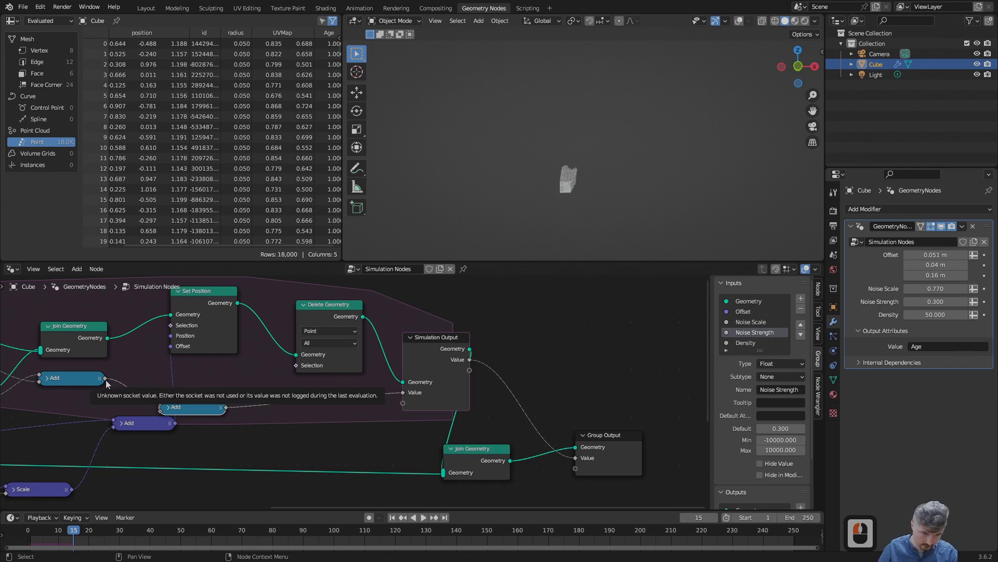
click(194, 377)
text(math)
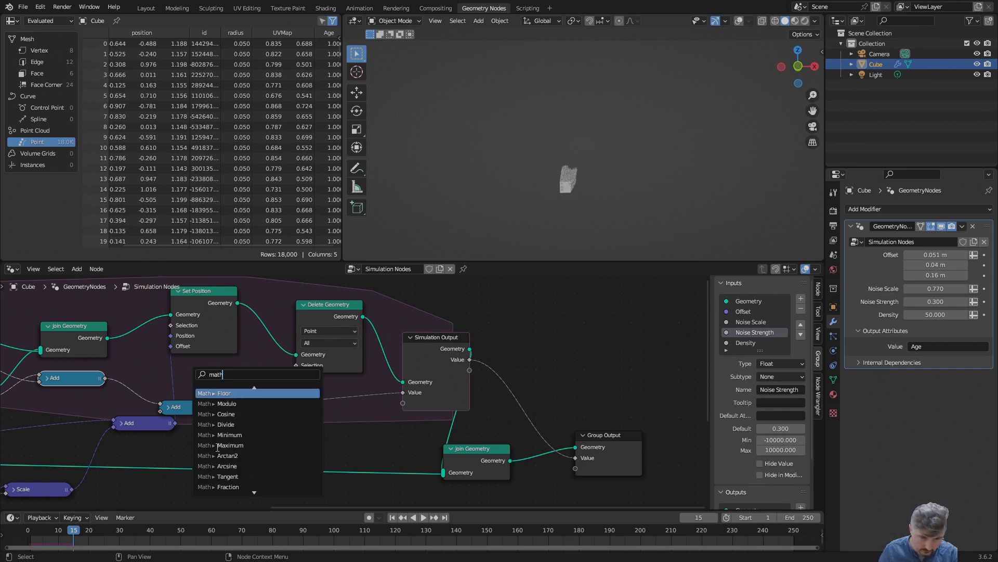
Step: Add a Math node set to Greater Than with Threshold 50 on the age value, collapsed
click(230, 390)
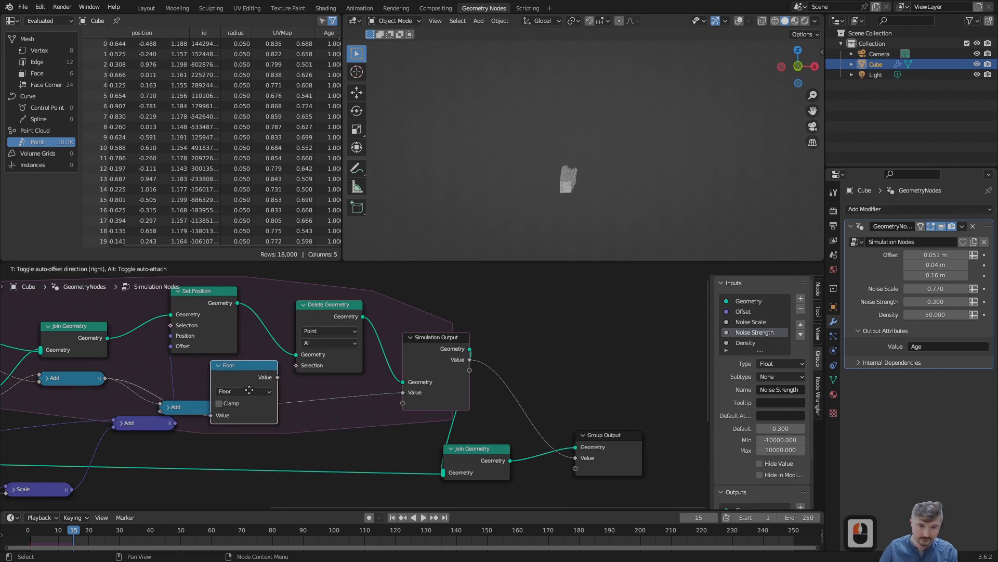
click(262, 404)
click(241, 407)
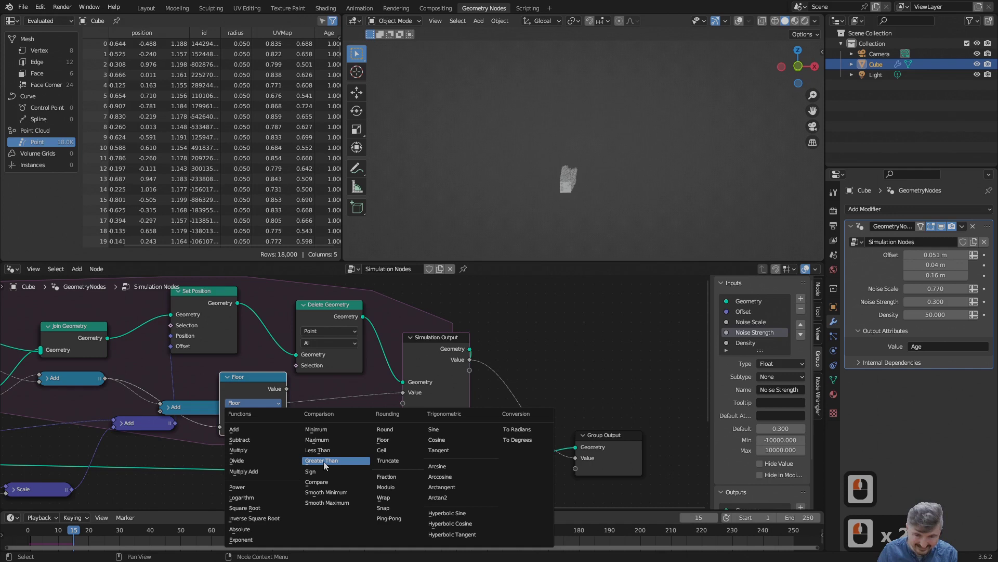
click(327, 464)
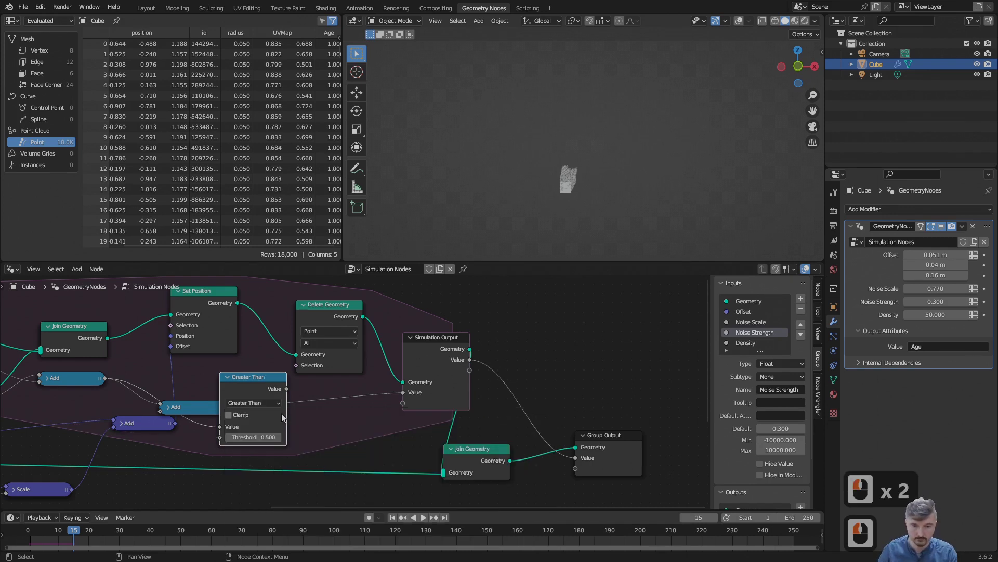
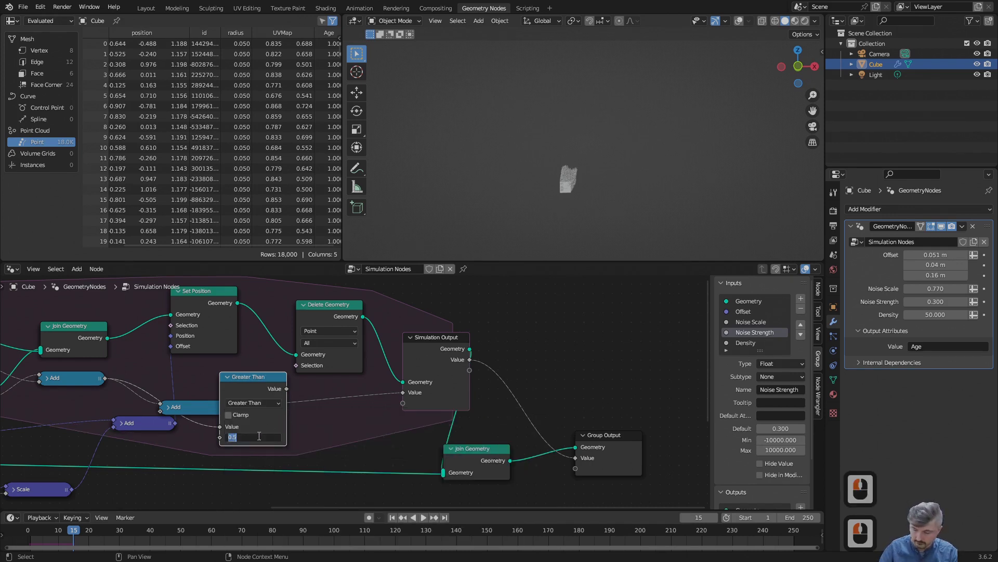
text(50)
key(Return)
key(Return)
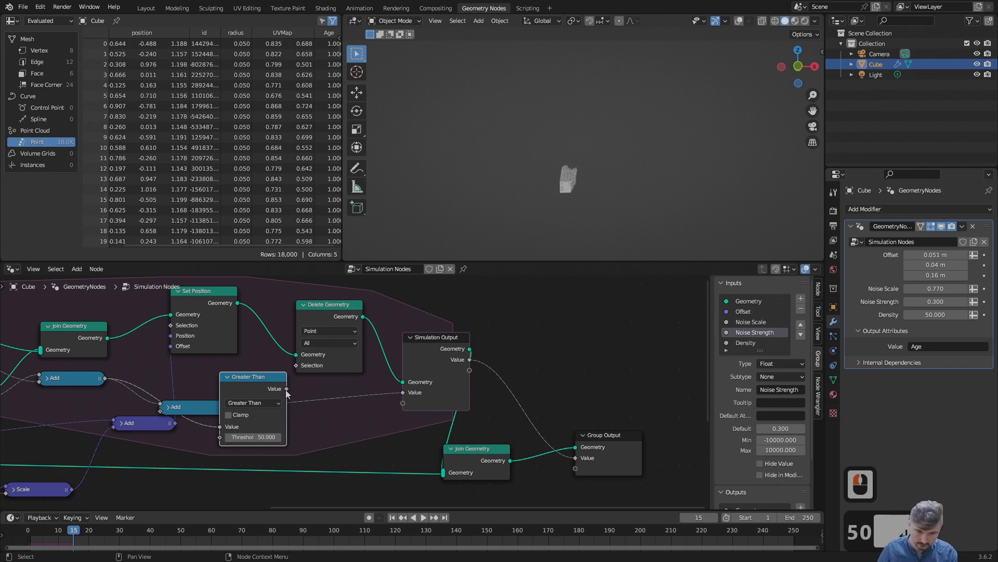
click(234, 383)
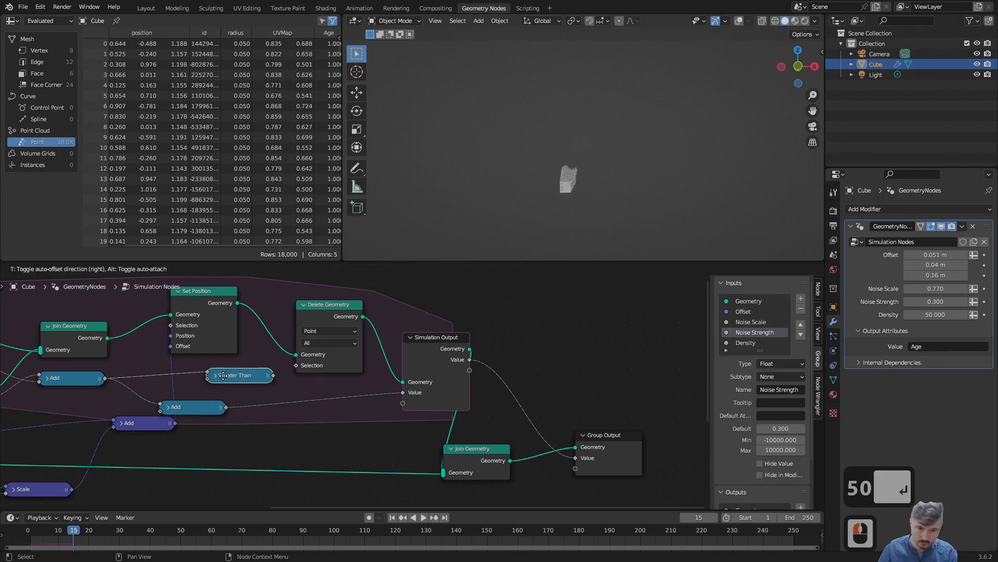
Step: Connect the Greater Than result to Delete Geometry's Selection and replay the simulation
click(217, 381)
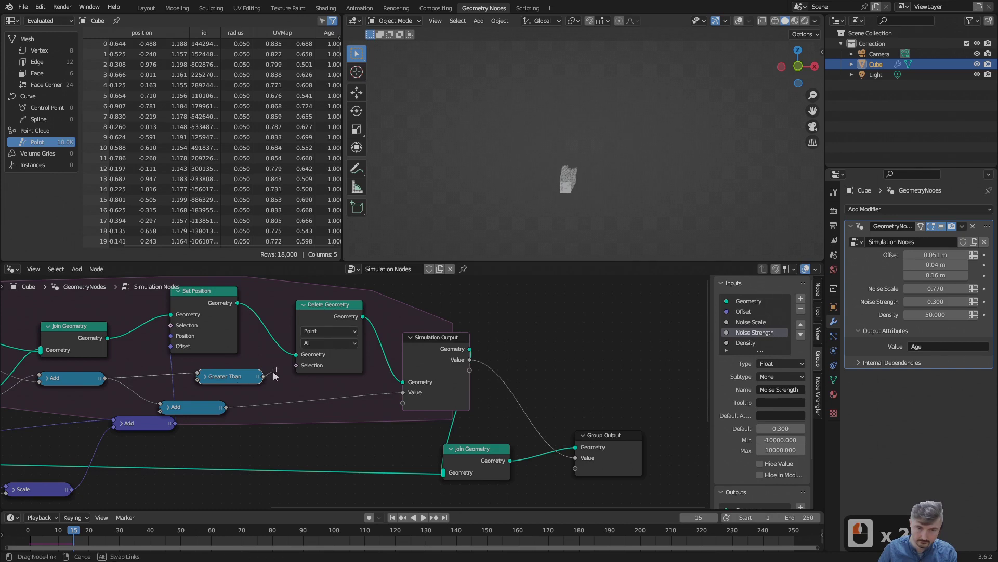
click(302, 366)
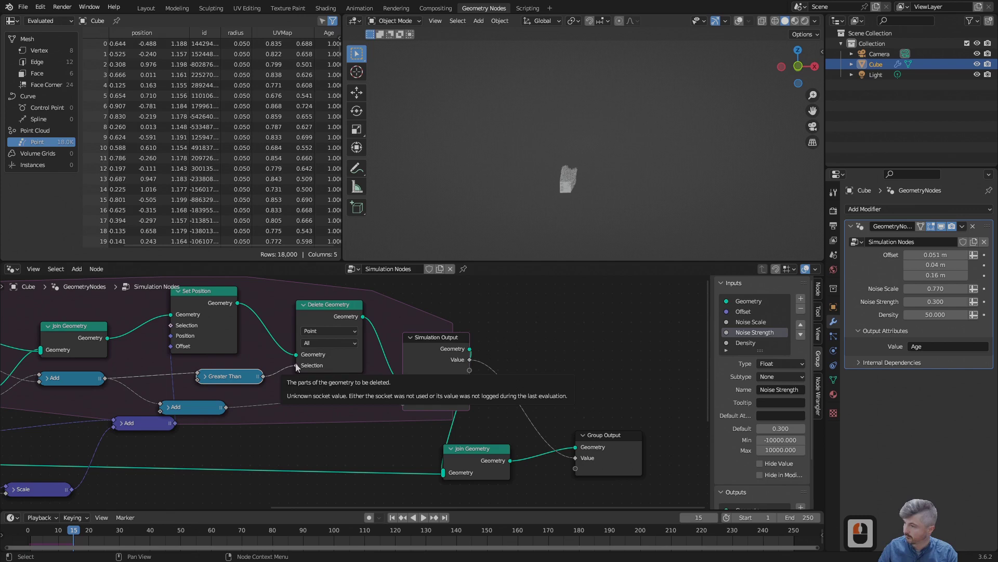
click(238, 382)
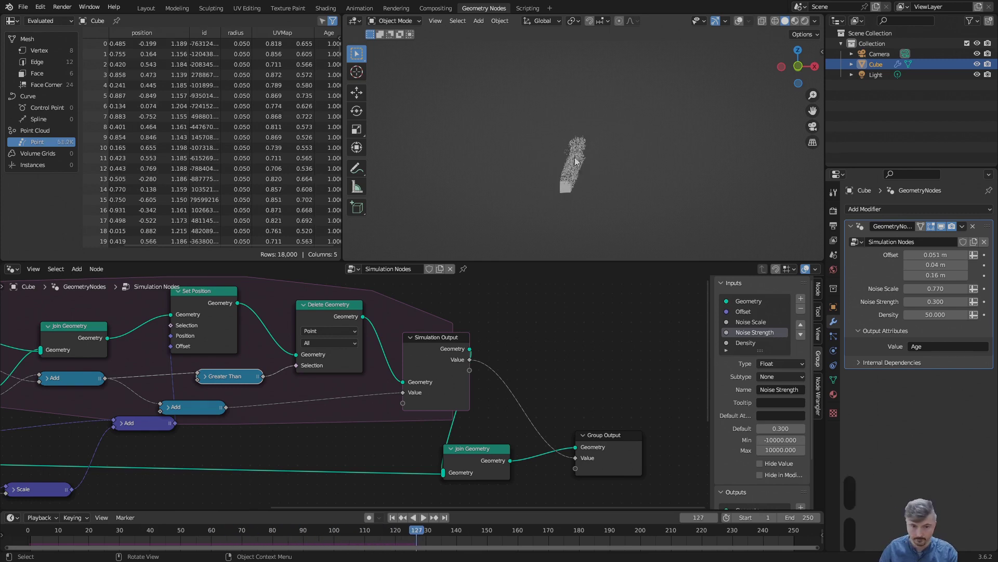
Step: Add a Group Input node placed below the tree near the Greater Than node
middle_click(335, 366)
click(297, 355)
middle_click(393, 320)
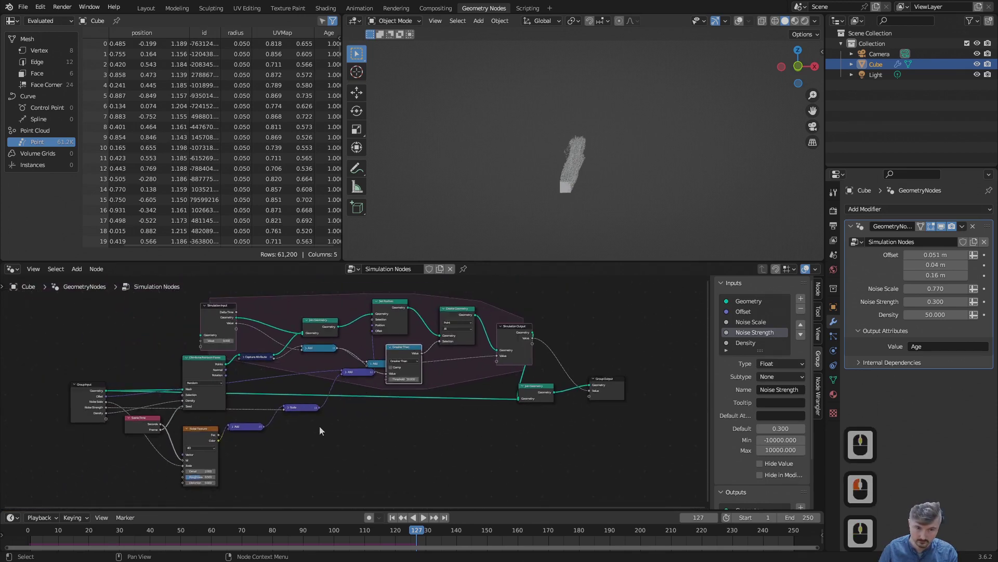
middle_click(331, 412)
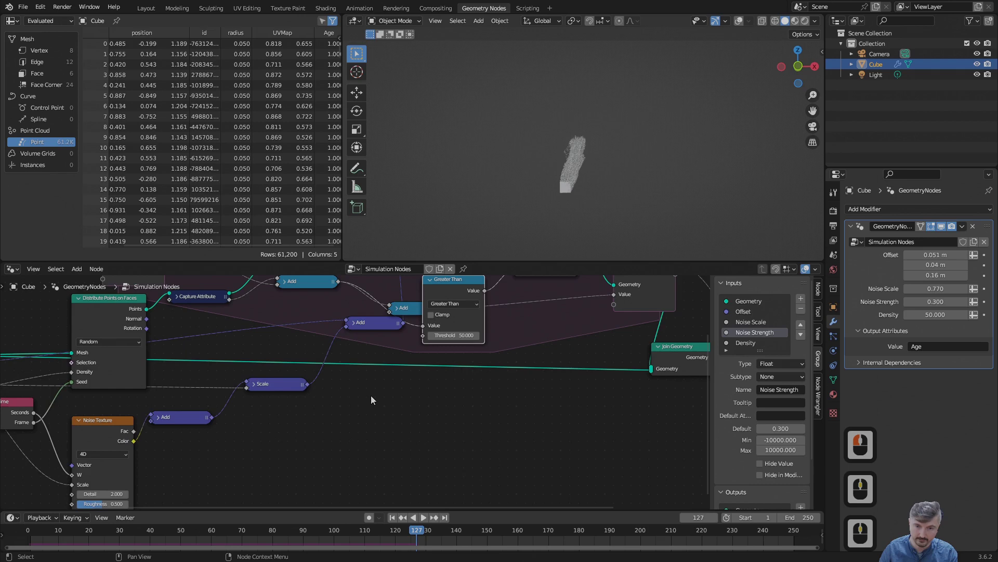
middle_click(331, 422)
key(a)
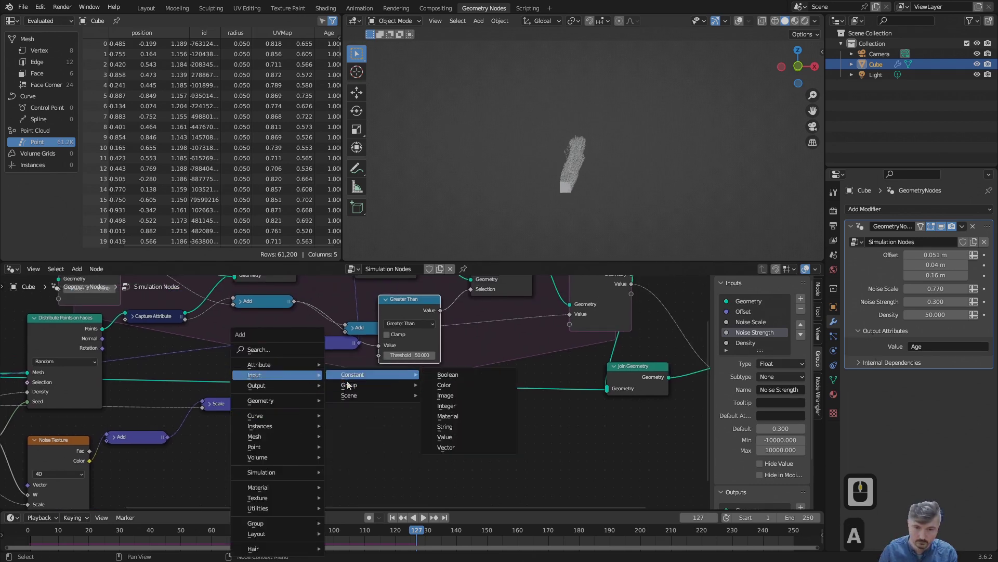
click(450, 377)
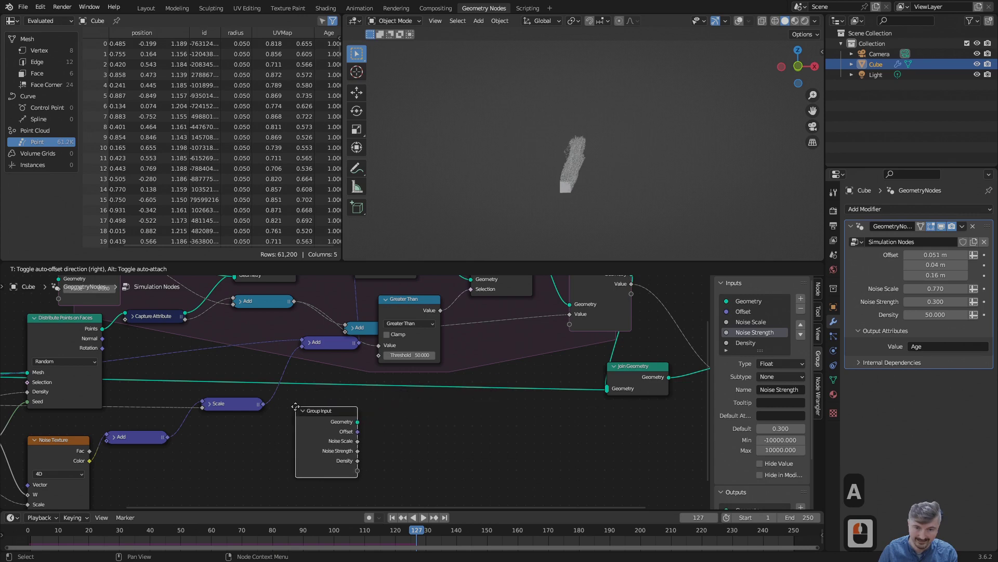
click(302, 406)
Step: Link its empty socket to Greater Than Threshold, creating a Threshold group input, and select it to rename
middle_click(373, 406)
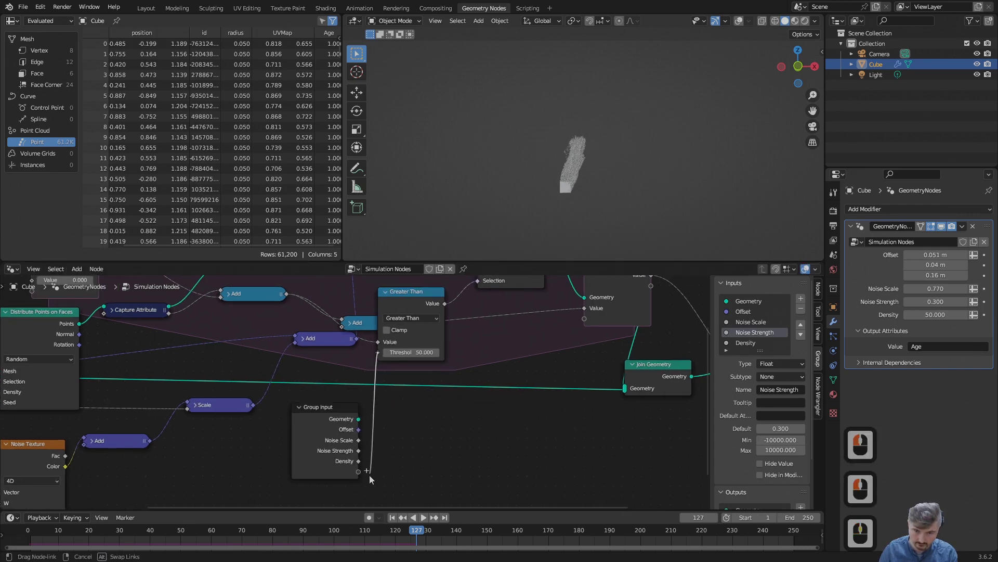
click(364, 479)
click(327, 462)
click(388, 294)
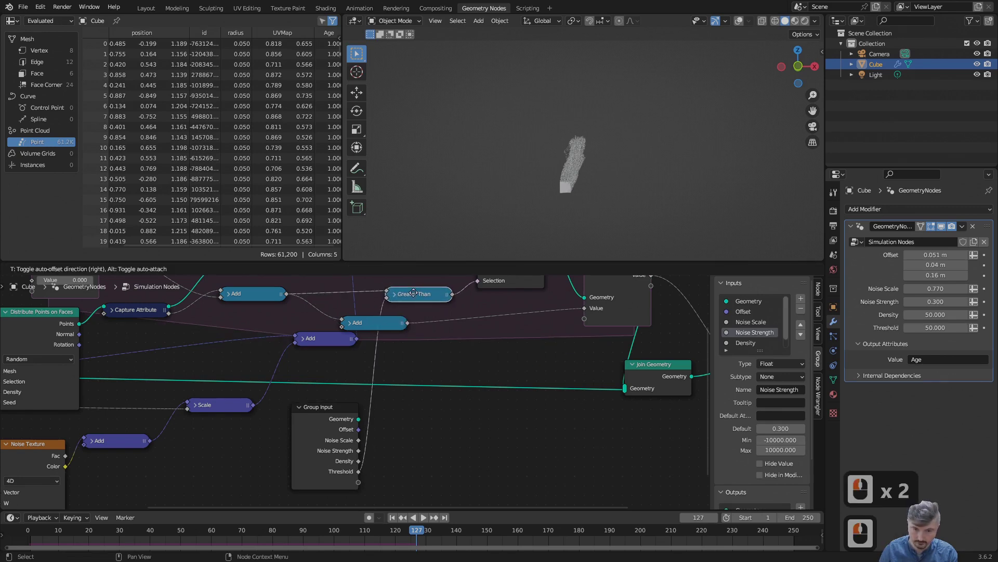
click(420, 298)
click(304, 410)
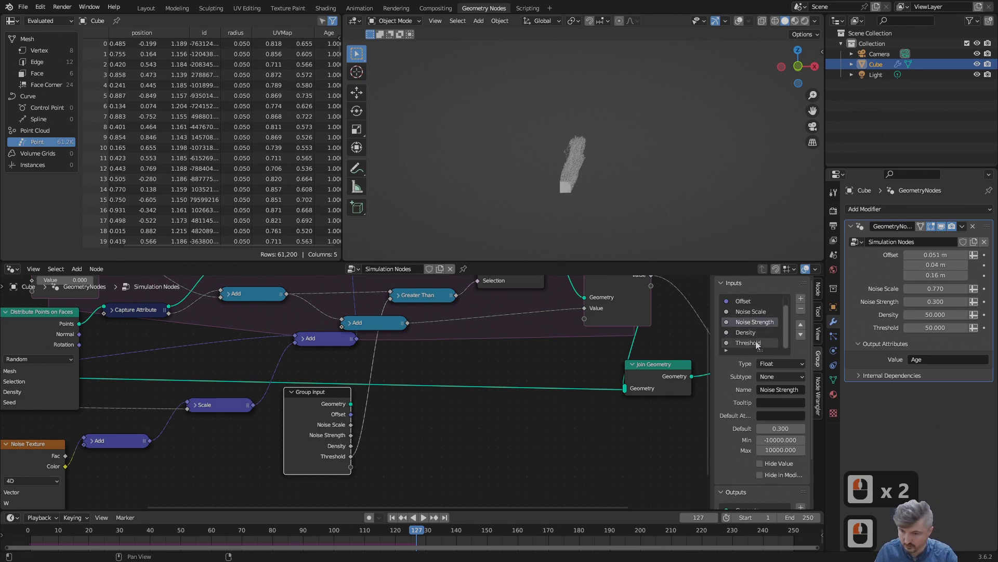